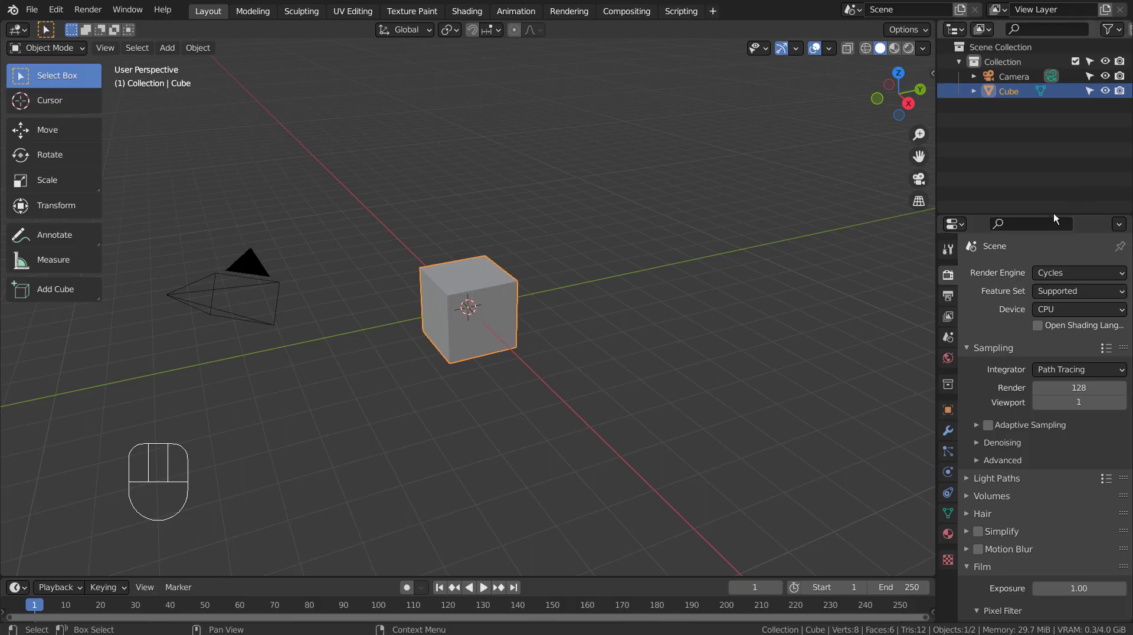
- Switch the render engine to Eevee and enable Bloom
left_click_drag(1060, 276, 1065, 296)
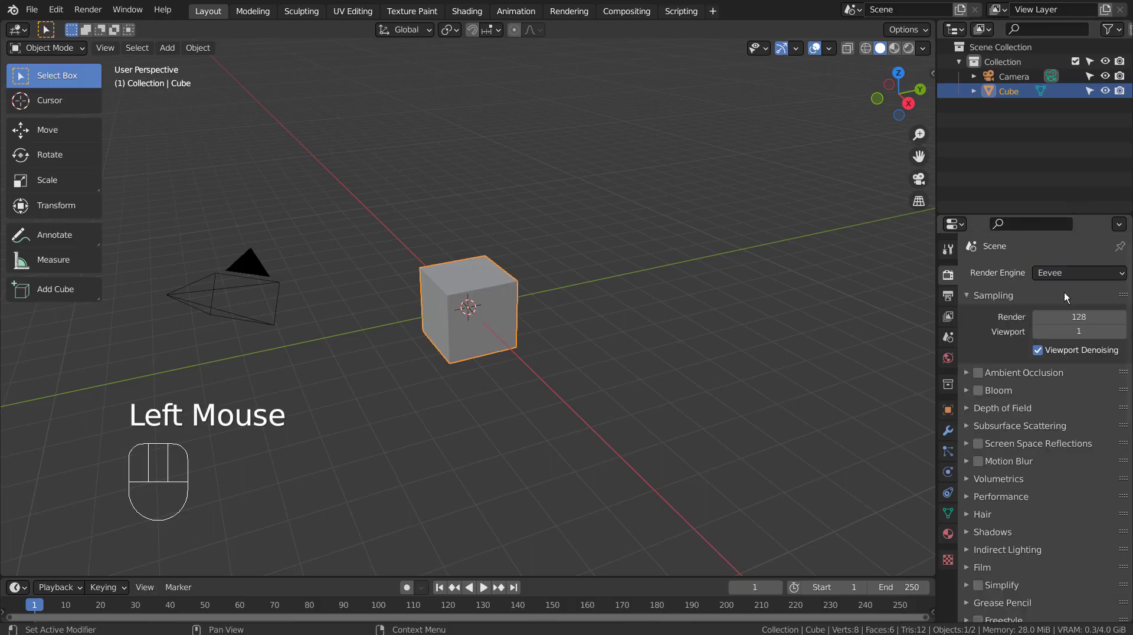
left_click(985, 393)
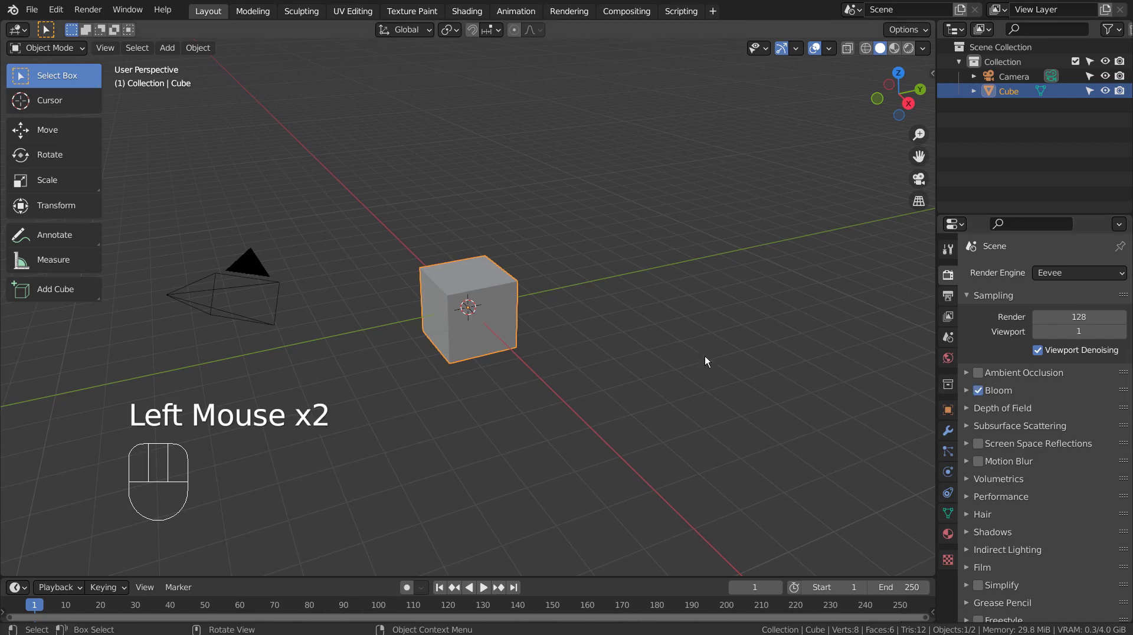
- Enter Edit Mode on the cube in face-select mode and select one face while orbiting
left_click(508, 323)
key("Tab")
scroll("up", 3)
key("3")
left_click_drag(507, 303, 555, 288)
left_click(555, 288)
left_click_drag(458, 337, 580, 337)
left_click(435, 344)
left_click_drag(570, 359, 470, 360)
- Add two horizontal loop cuts around the cube and slide a further loop into place
key("x")
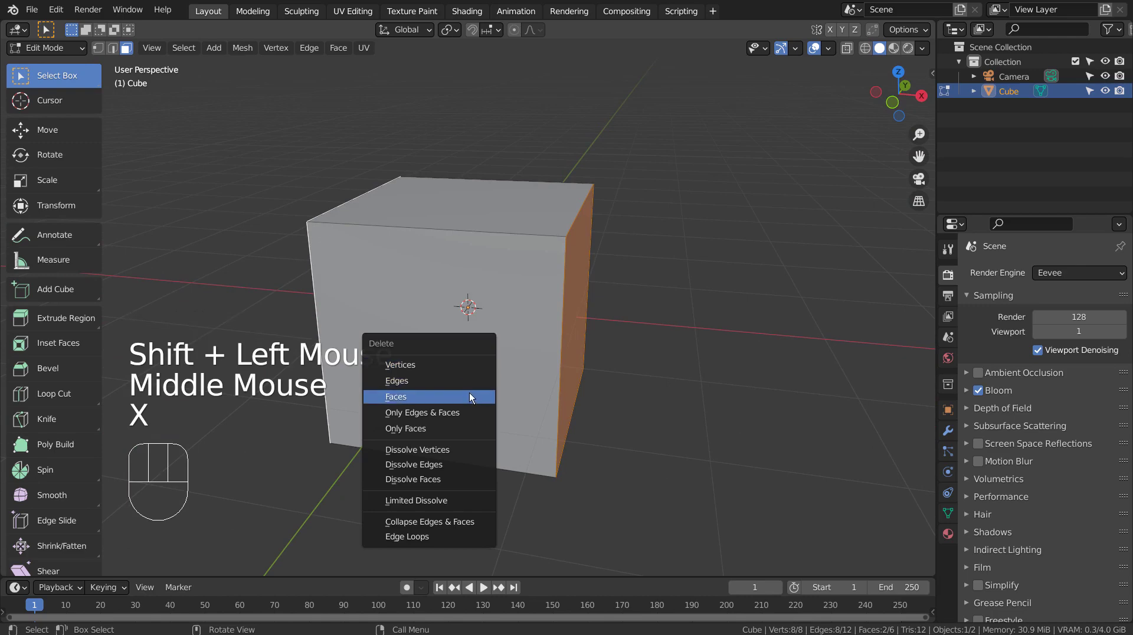
key("ctrl+r")
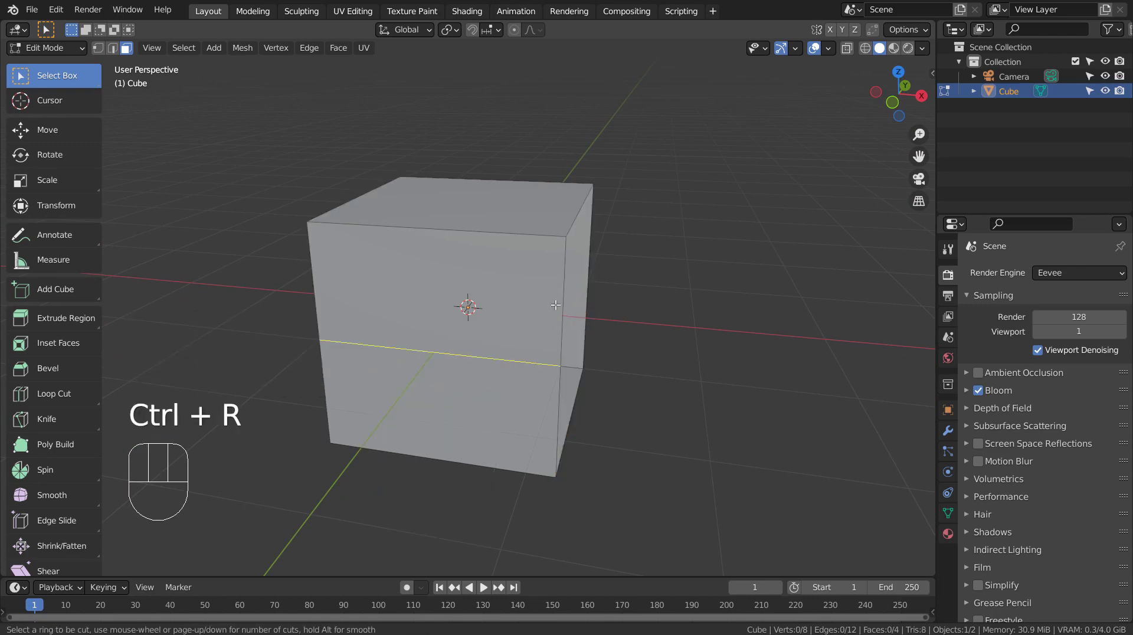
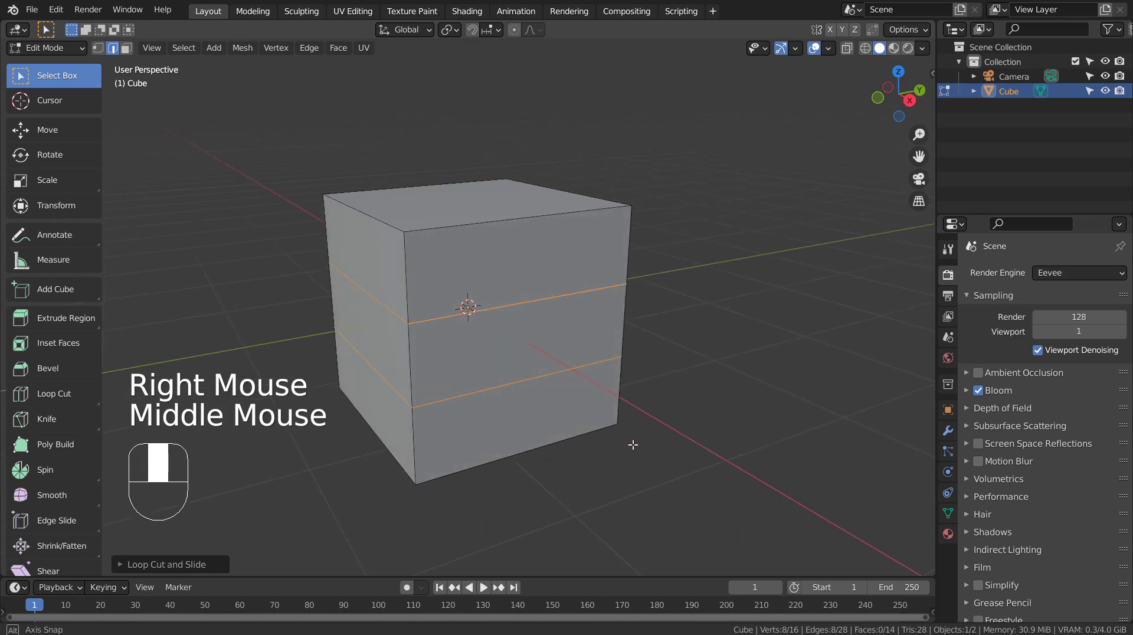
key("ctrl+r")
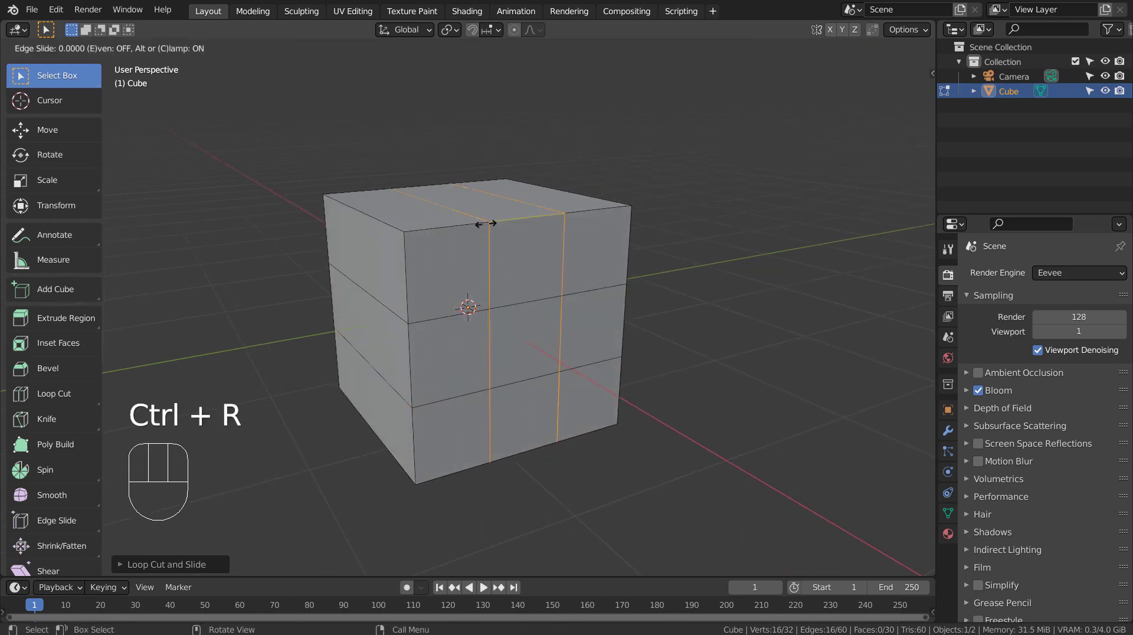
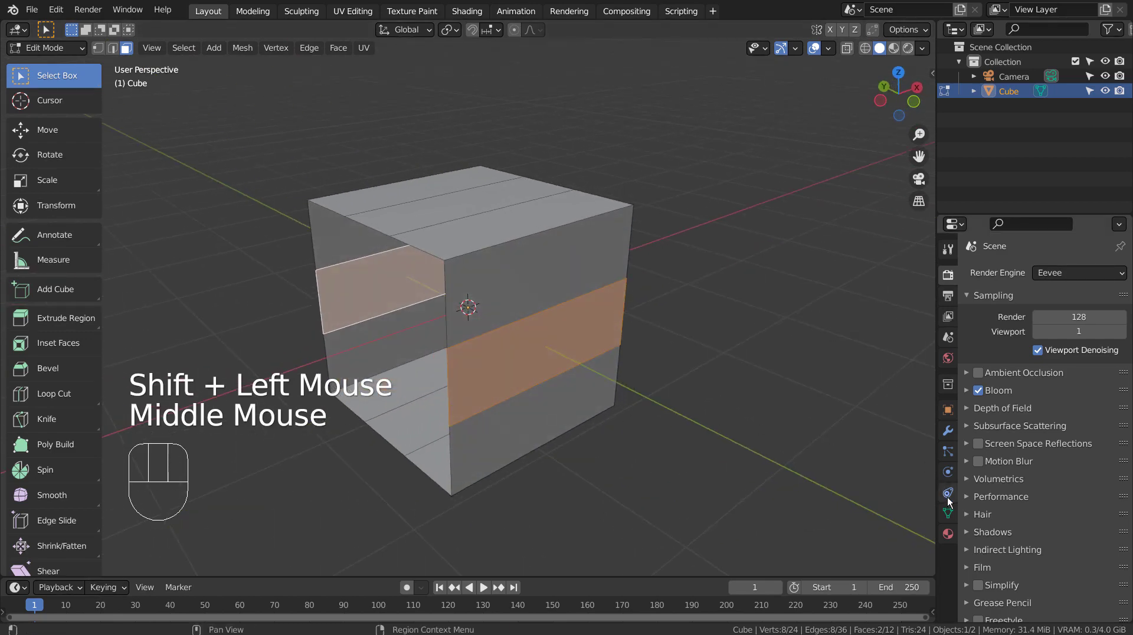
- Make the cube's base material an Emission surface
left_click(953, 533)
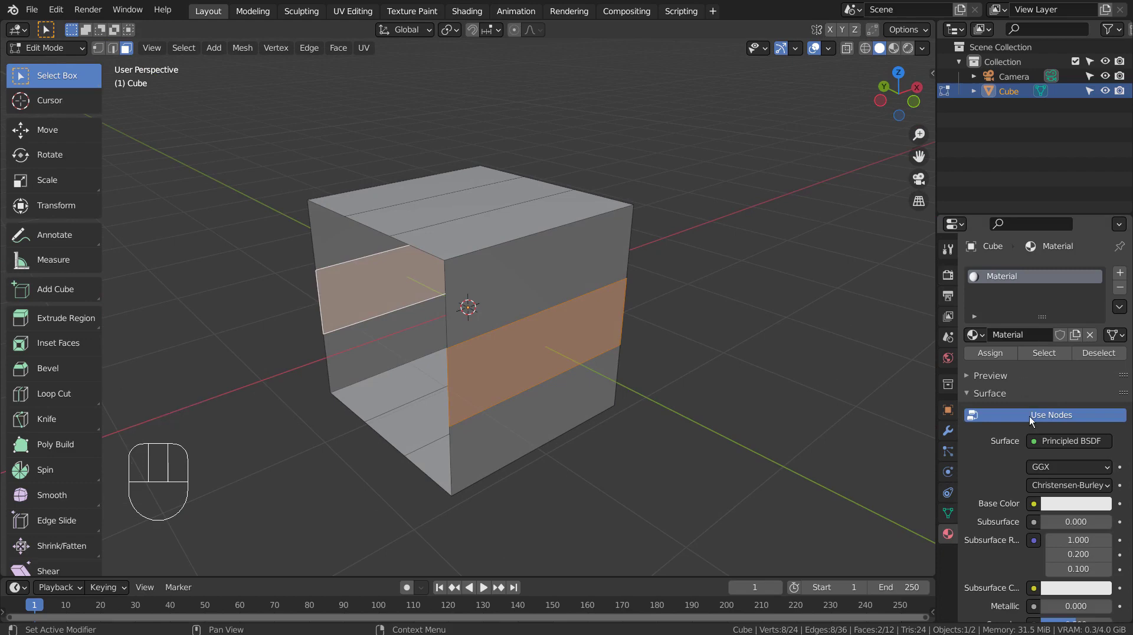
left_click_drag(1061, 445, 960, 157)
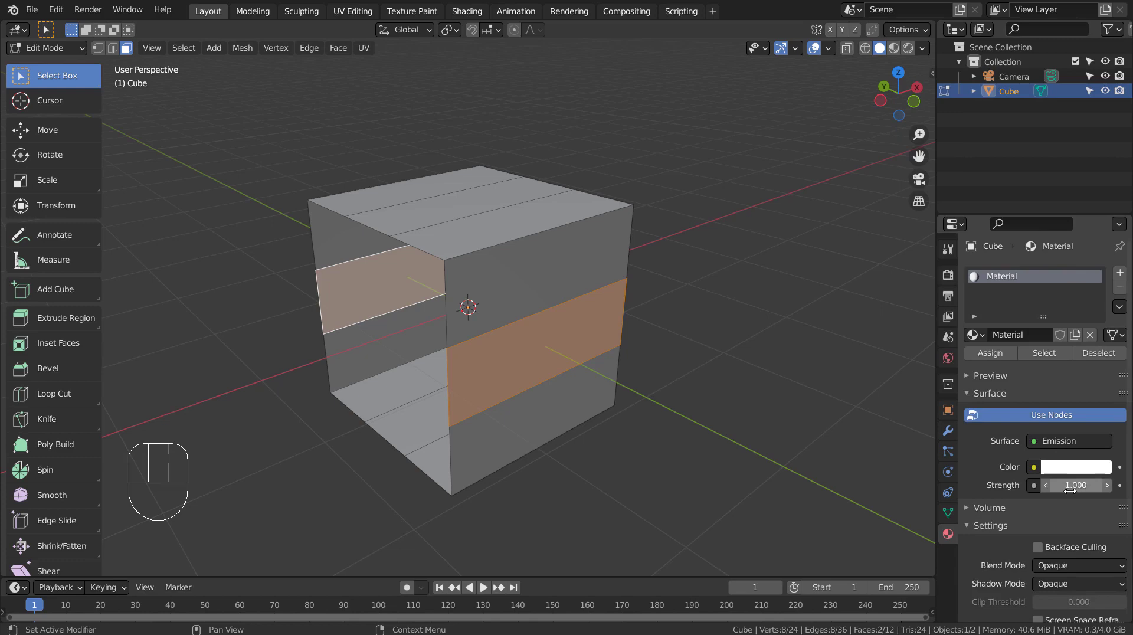
left_click(990, 359)
- Add a second slot with a new red emissive Material.001
left_click(1120, 277)
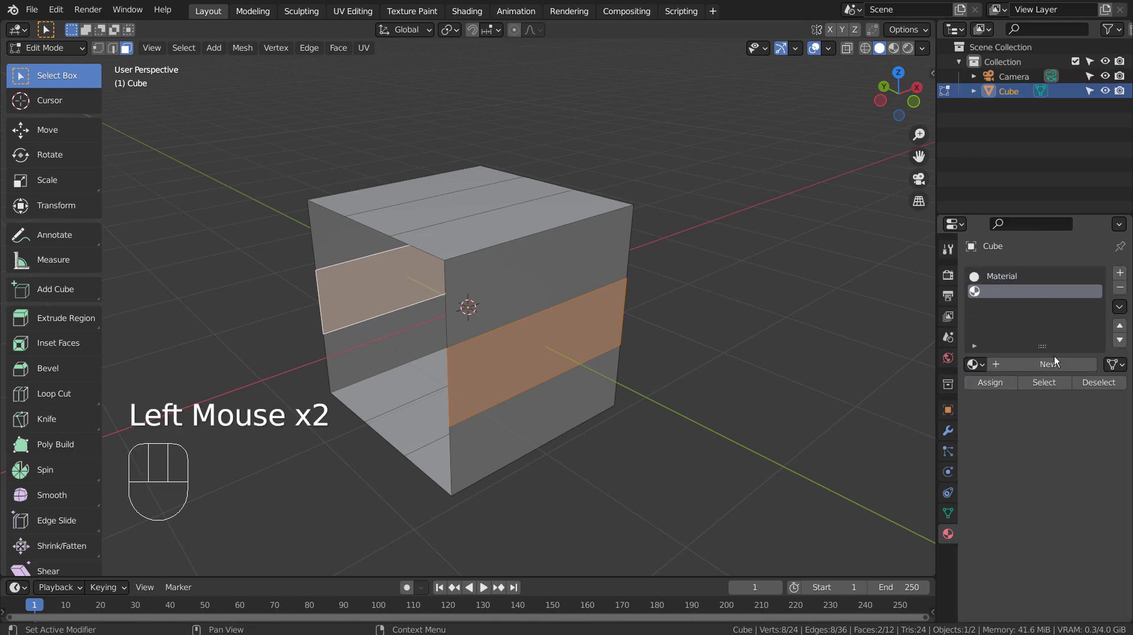
left_click(1054, 370)
left_click_drag(1045, 483, 983, 190)
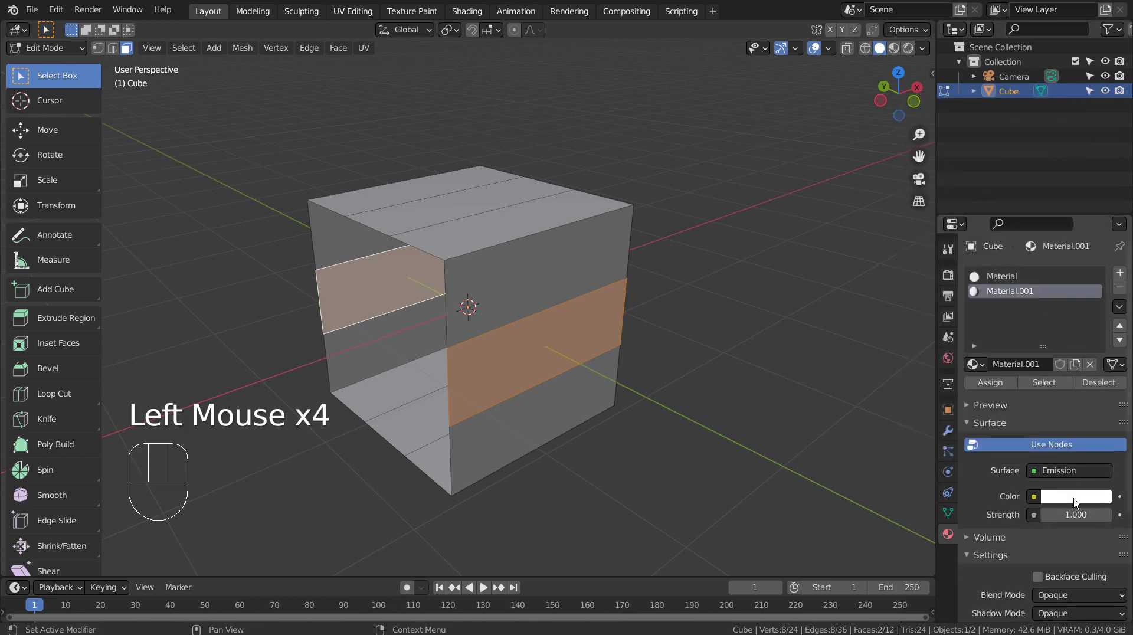
left_click_drag(1074, 502, 1069, 482)
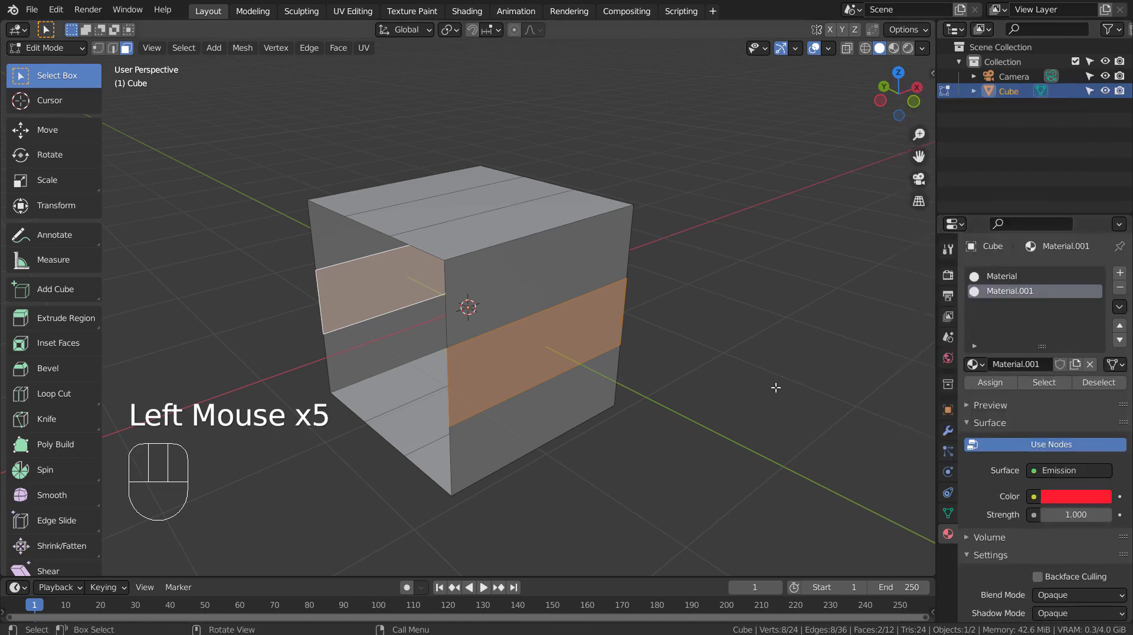
- Add a third slot with a new emissive Material.002 and choose its blue colour
left_click(1126, 280)
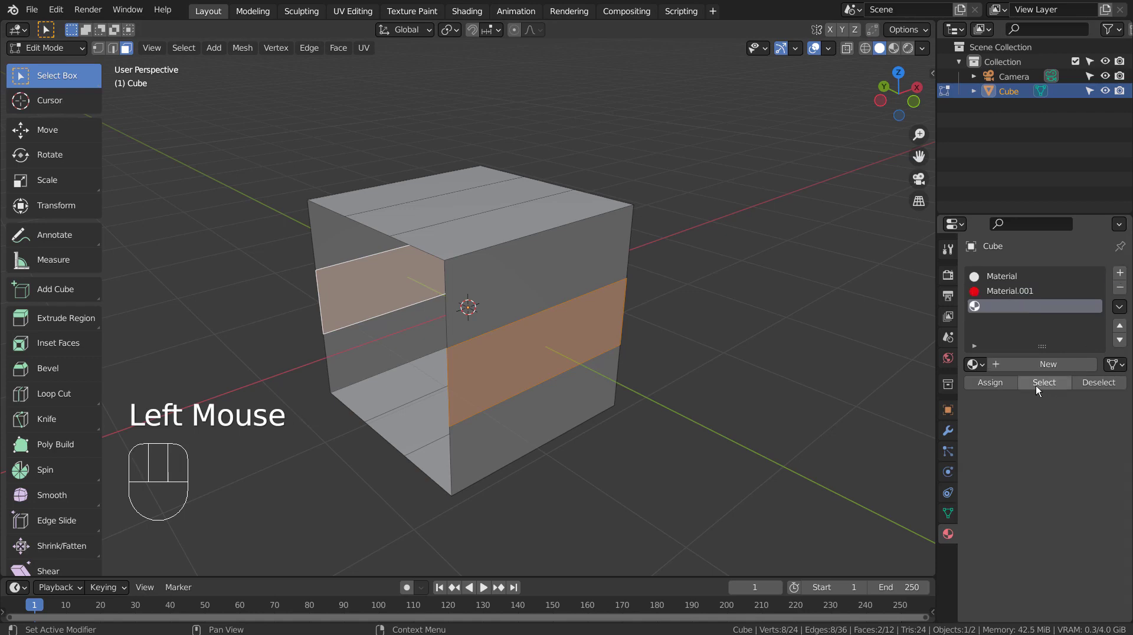
left_click(1039, 372)
left_click_drag(1070, 474, 982, 179)
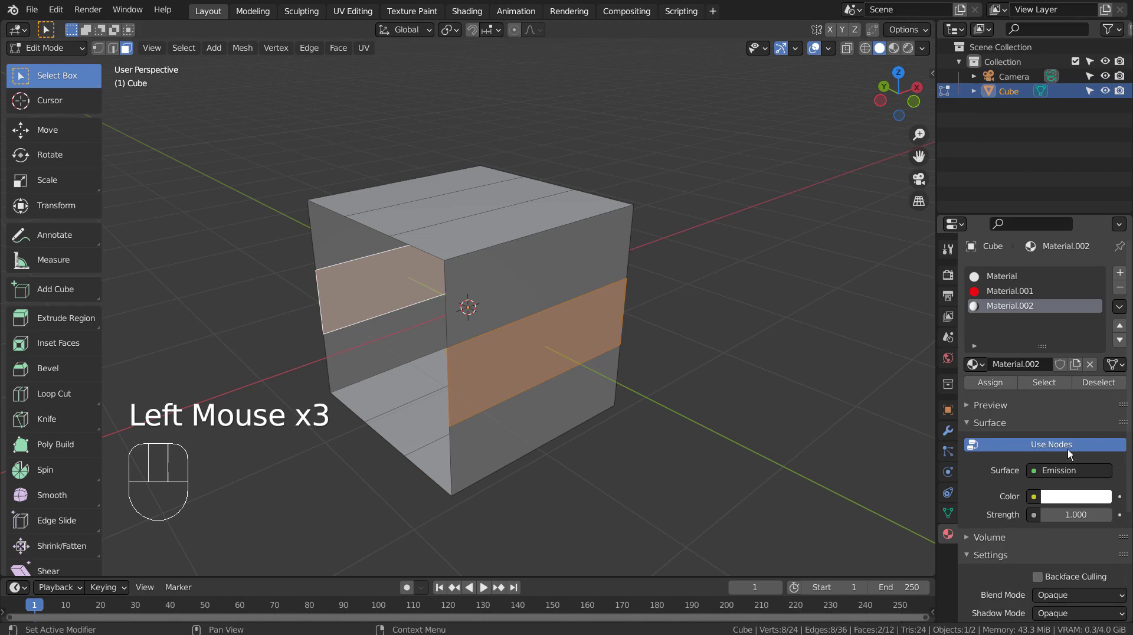
left_click(1074, 494)
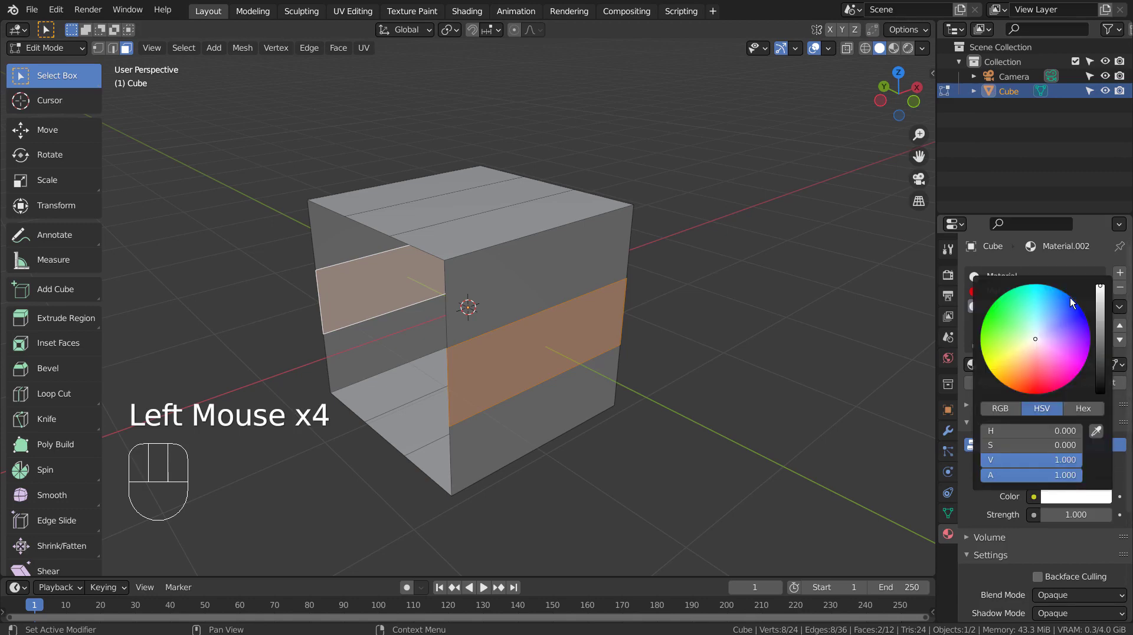
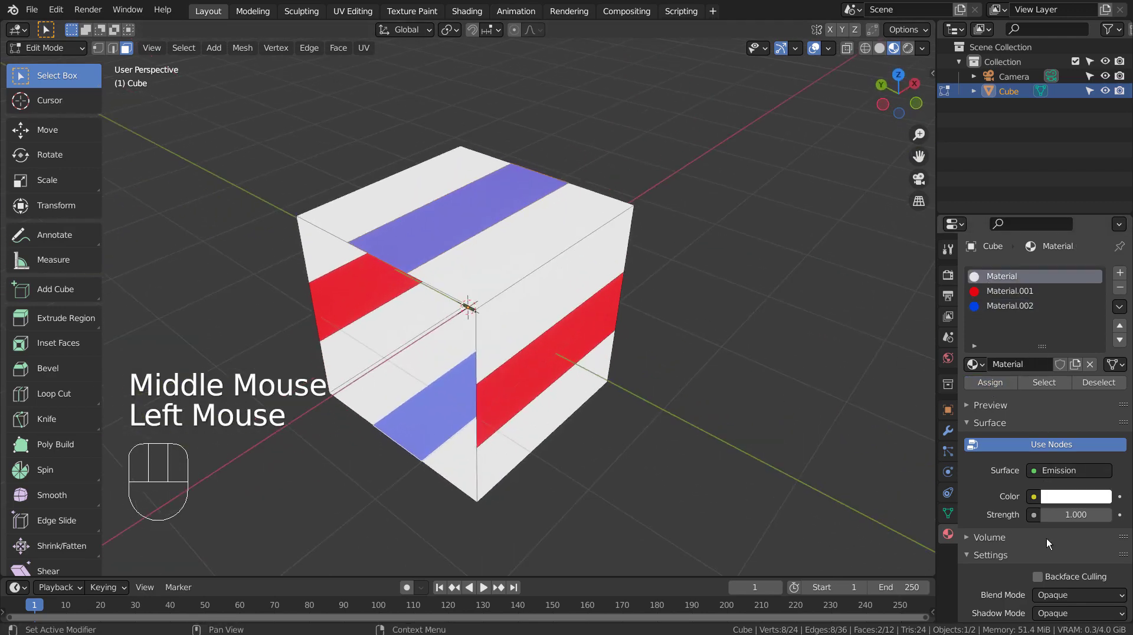
- Subdivide the cube, make it metallic 0.95 with roughness 0.1, then hide it with H
scroll("down", 3)
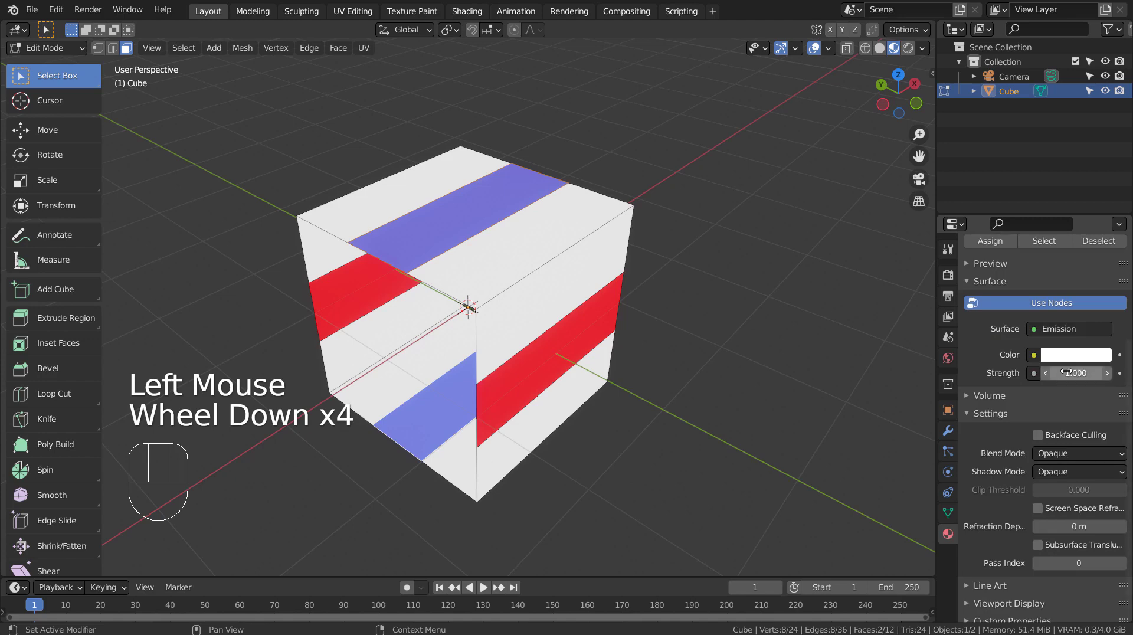
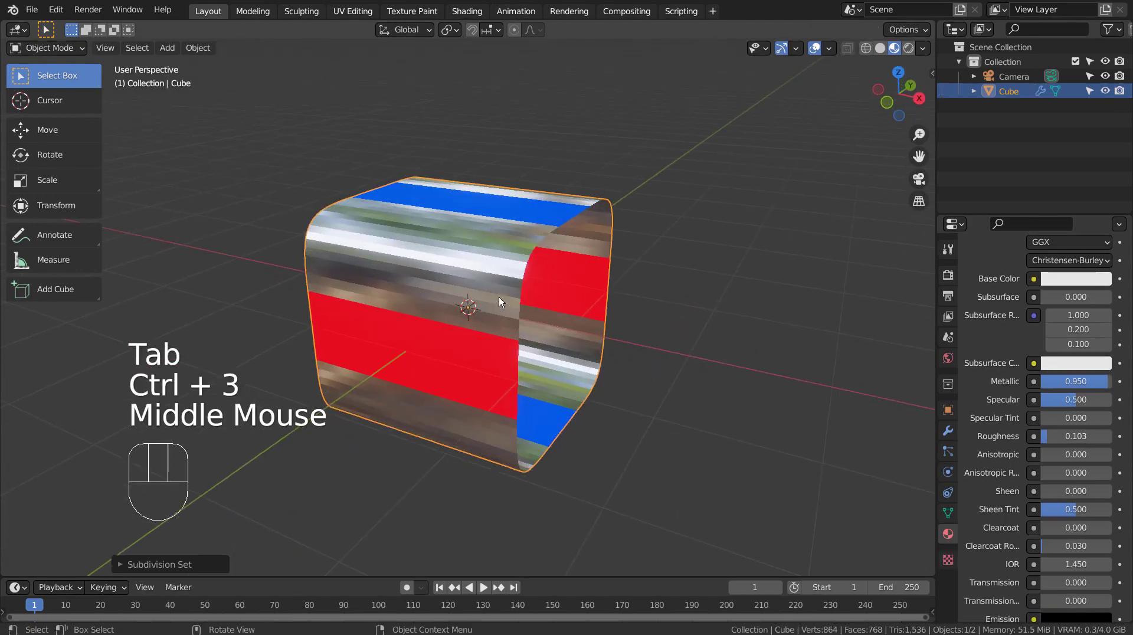
left_click_drag(435, 246, 429, 243)
left_click_drag(486, 383, 500, 380)
key("h")
scroll("down", 3)
- Add a Noise (3D) curve profile, adjust it into a jagged scribble and leave Edit Mode
key("shift+a")
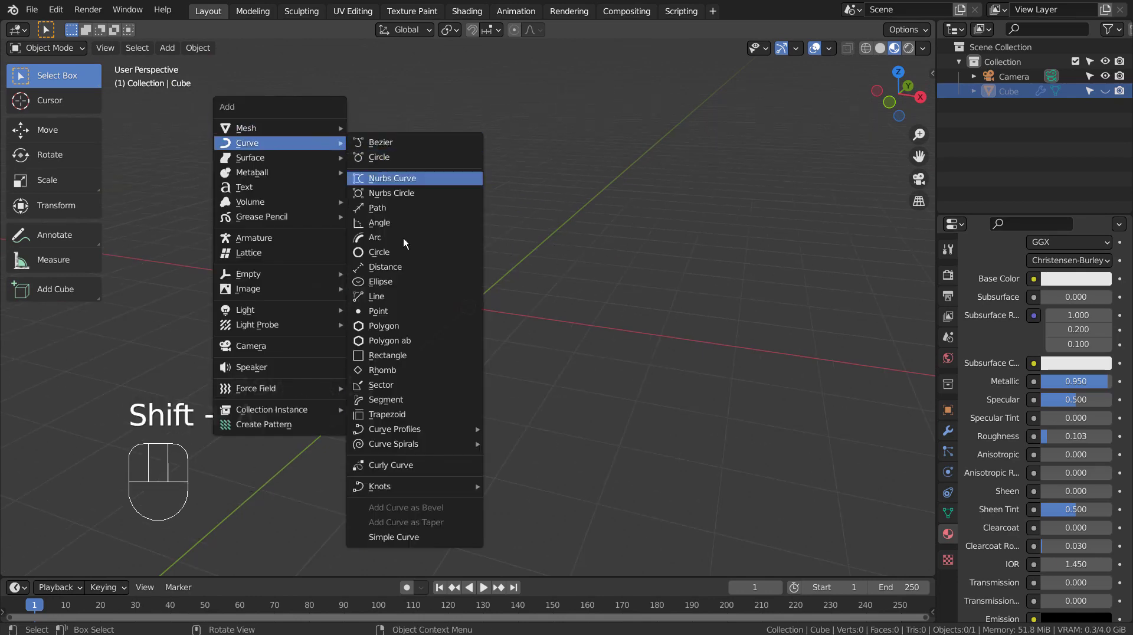
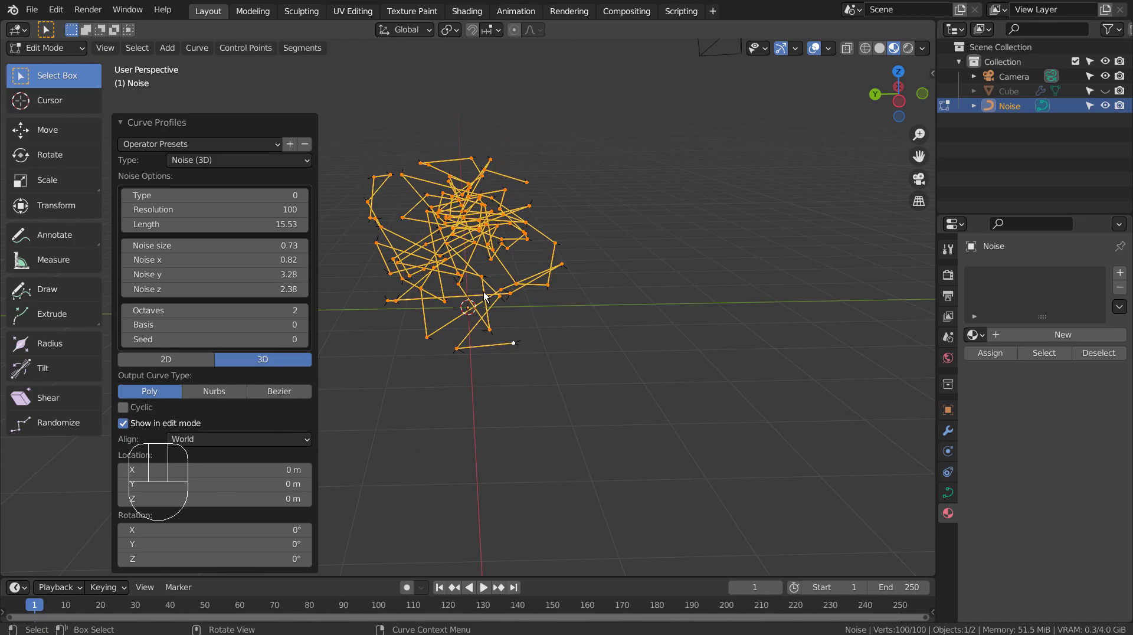
left_click_drag(481, 303, 492, 272)
scroll("up", 3)
left_click_drag(573, 303, 575, 299)
scroll("down", 3)
left_click_drag(543, 336, 597, 347)
left_click_drag(636, 353, 627, 364)
left_click(708, 233)
key("Tab")
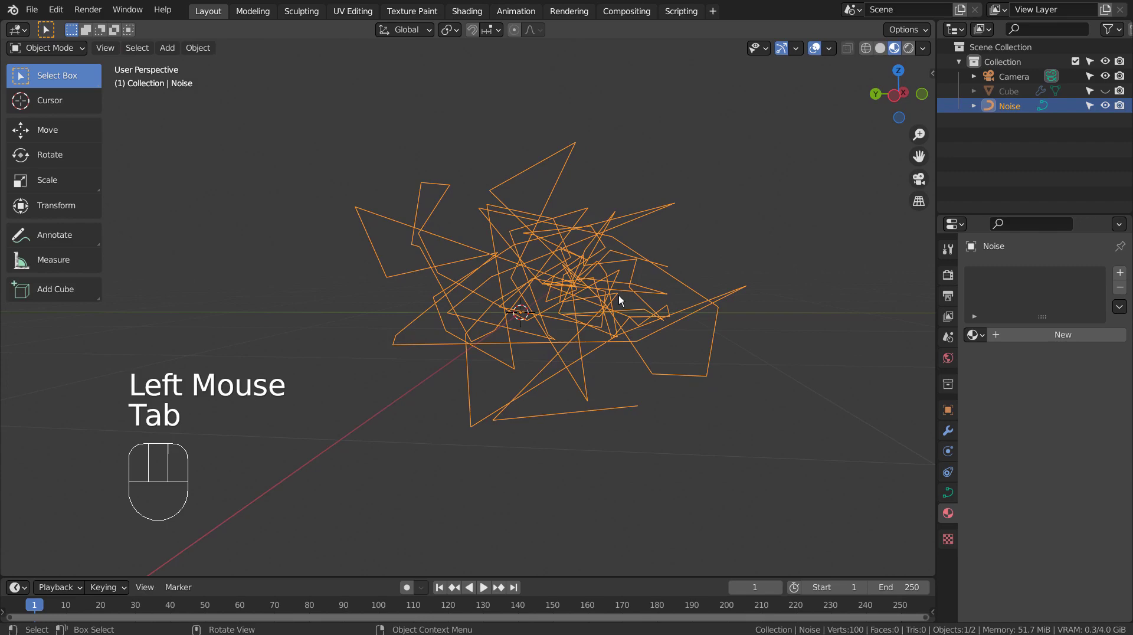
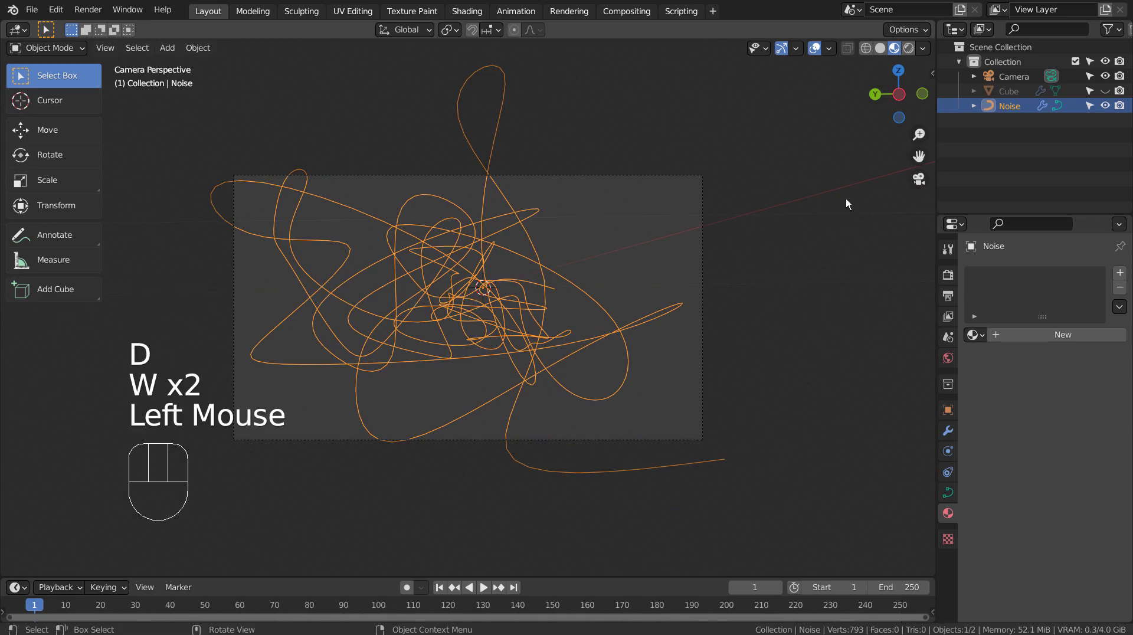
- Unhide the Cube in the Outliner and orbit the view away from the camera
left_click(1108, 91)
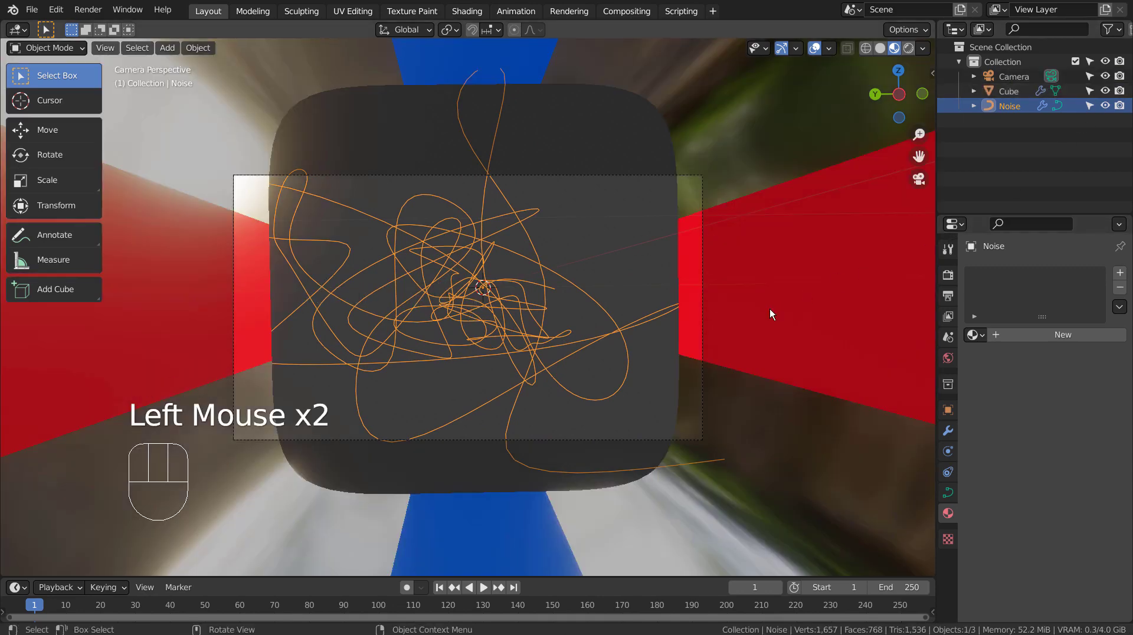
scroll("down", 3)
left_click_drag(441, 347, 546, 362)
scroll("down", 3)
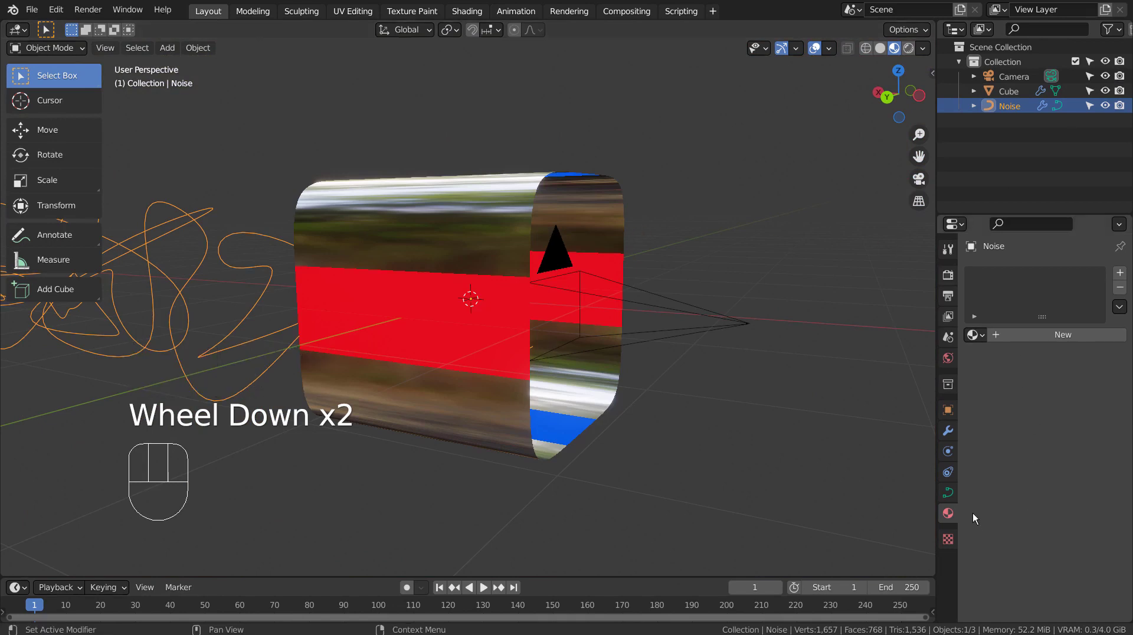
- Add an Array modifier to the Noise curve's stack, then undo a stray change
left_click(950, 434)
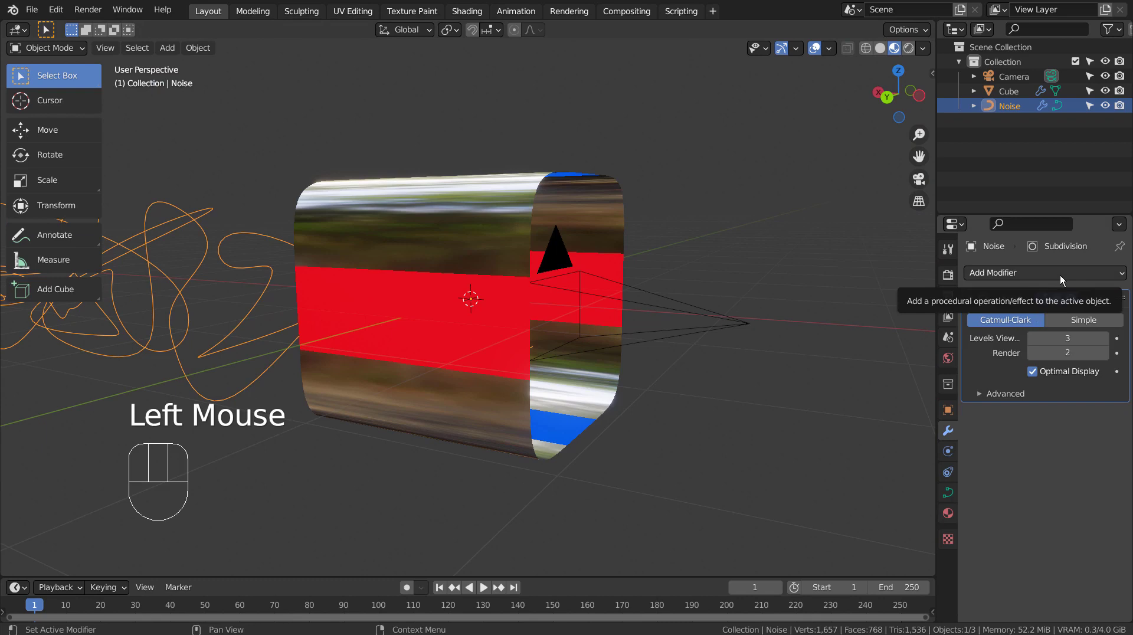
left_click_drag(1063, 279, 938, 315)
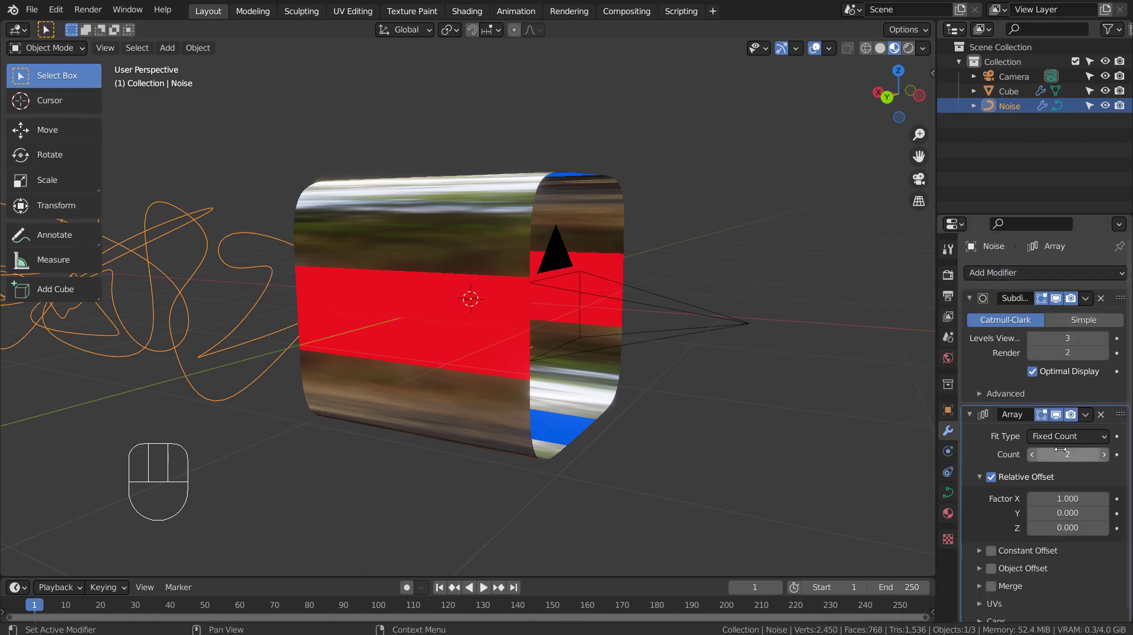
left_click(1106, 298)
key("ctrl+z")
- Select the cube and give it an Array modifier of count 2 to repeat it along Noise
left_click(445, 258)
left_click(1101, 302)
left_click_drag(1068, 273, 886, 323)
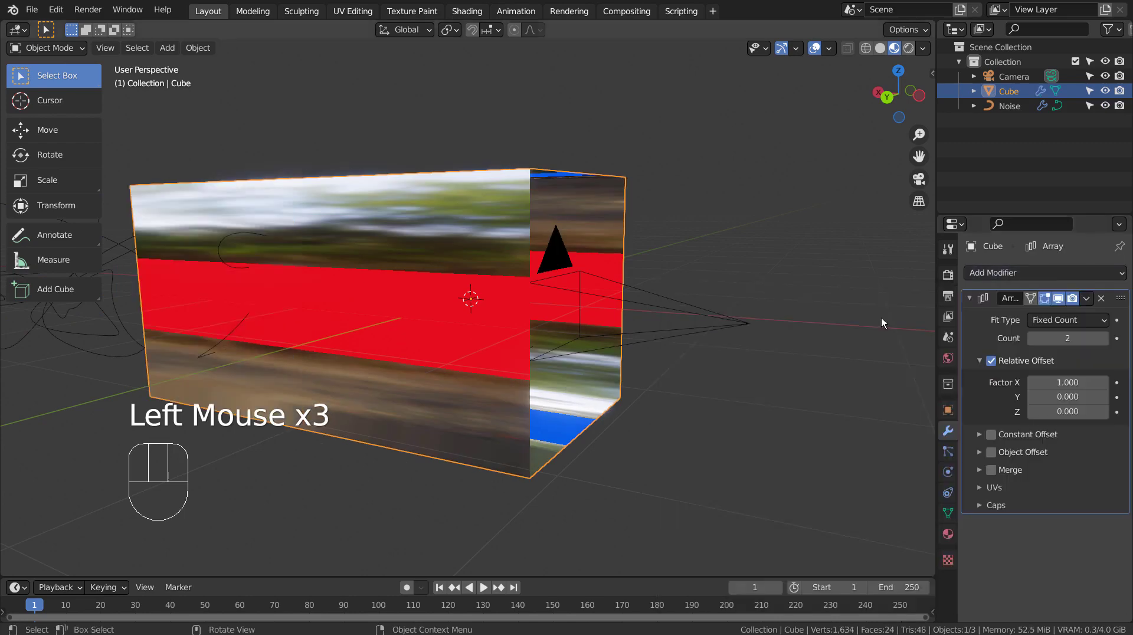
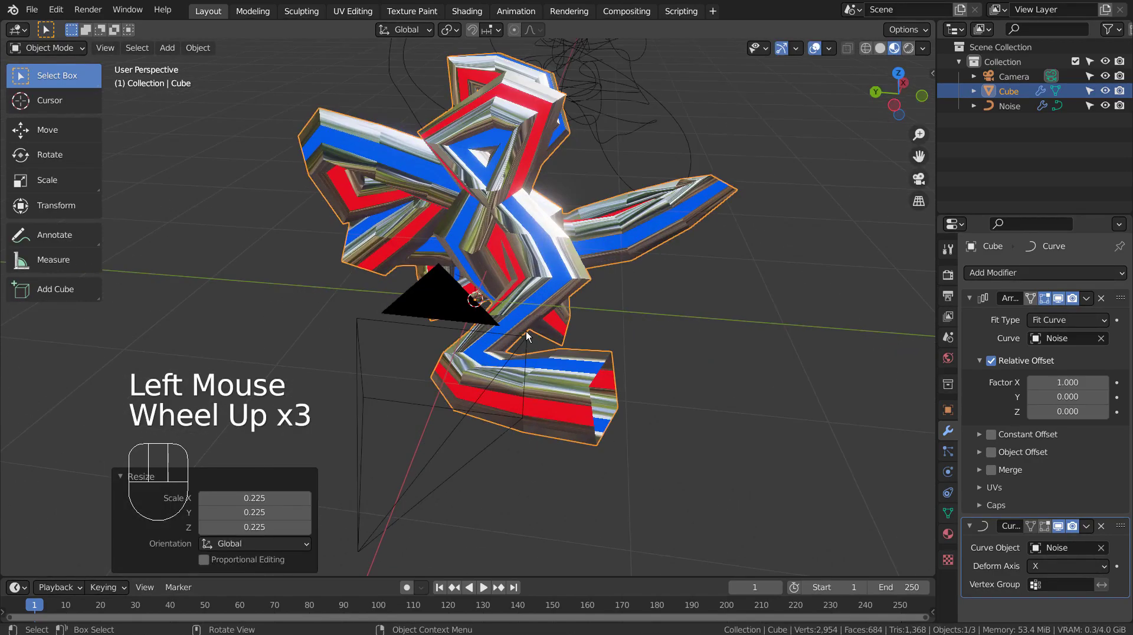
- Give the striped tube a Subdivision modifier at level 3 via Ctrl+3
left_click_drag(530, 335, 794, 272)
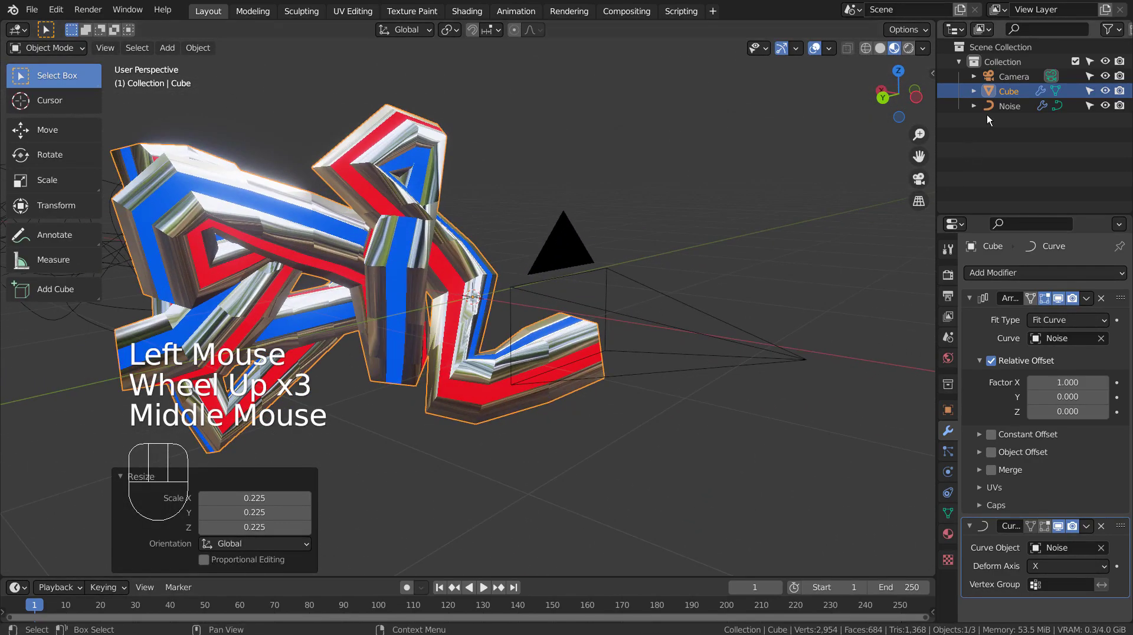
left_click(1005, 111)
scroll("down", 3)
scroll("up", 3)
key("ctrl+a")
left_click(500, 304)
left_click(440, 287)
key("ctrl+a")
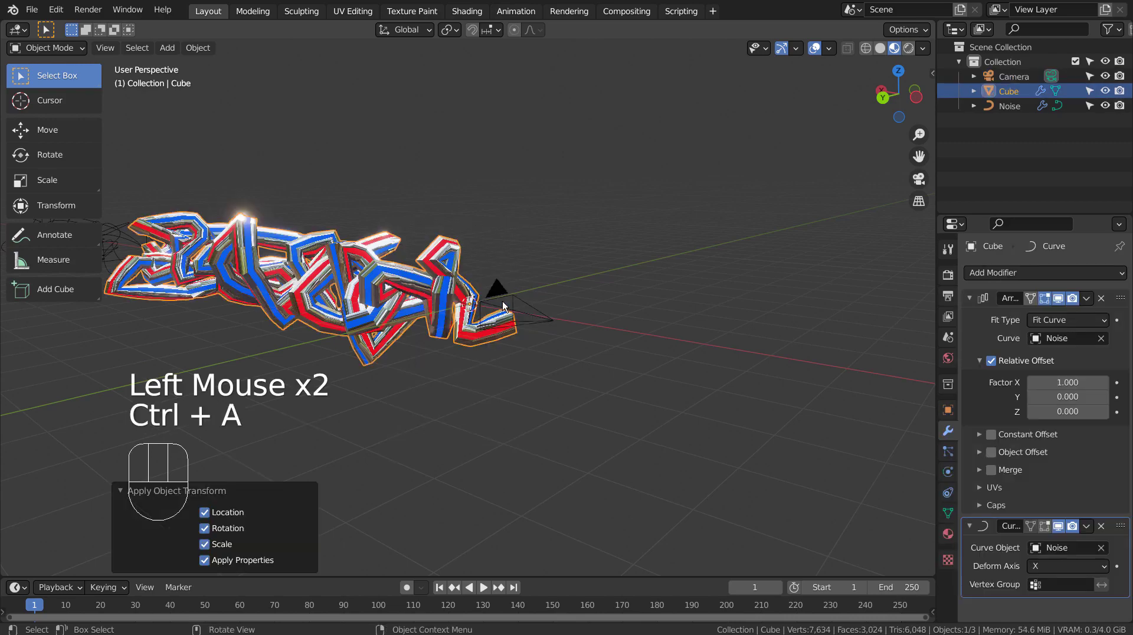
left_click_drag(460, 358, 634, 343)
key("ctrl+3")
left_click_drag(588, 383, 440, 359)
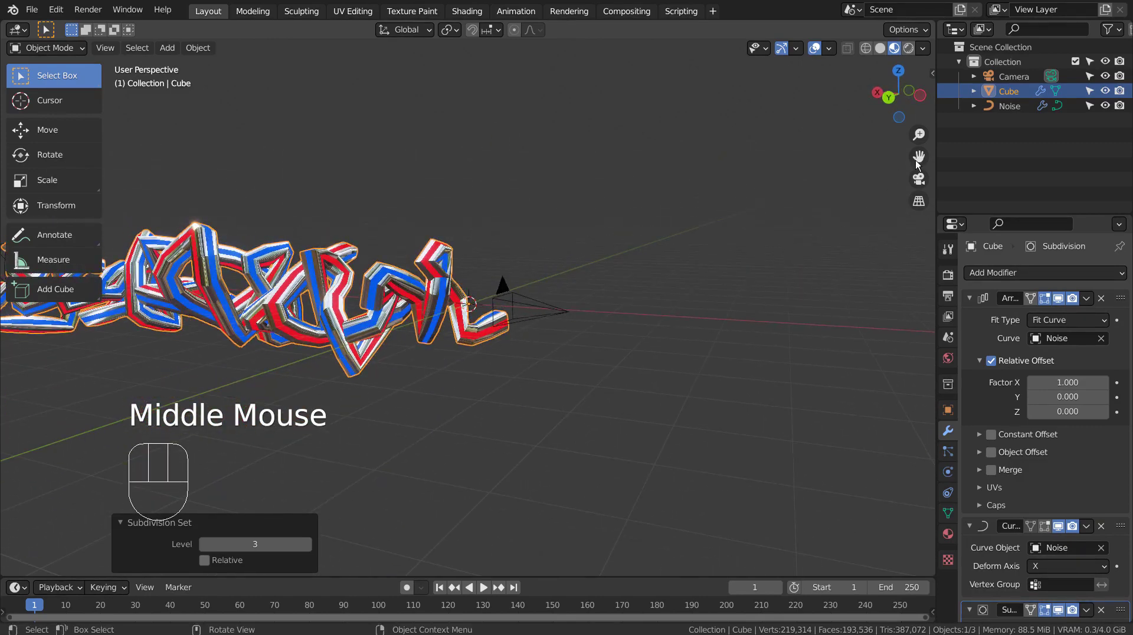
- Remove the extra Array modifier from Noise and scale the curve up about 4.6 times
left_click(1008, 106)
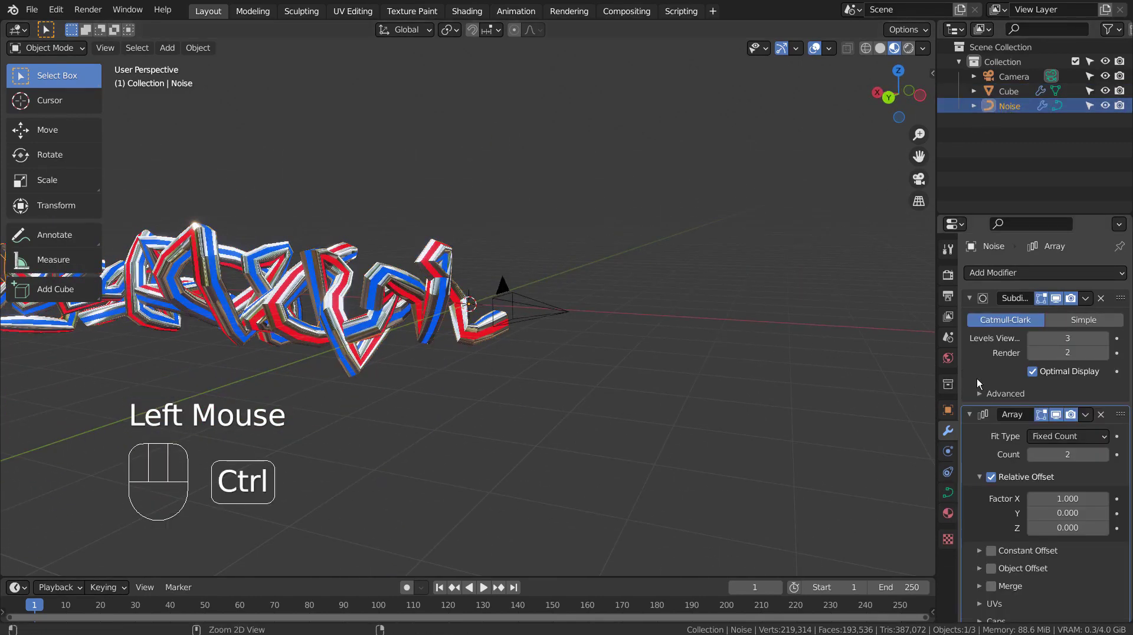
left_click(1103, 422)
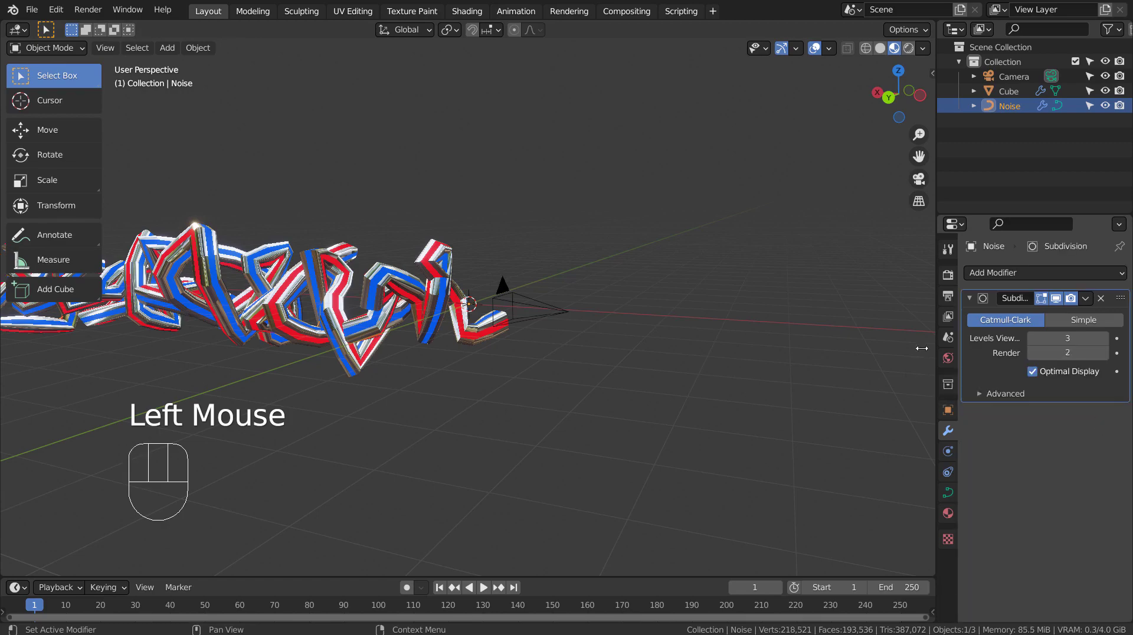
scroll("up", 3)
left_click_drag(376, 332, 339, 336)
scroll("down", 3)
key("s")
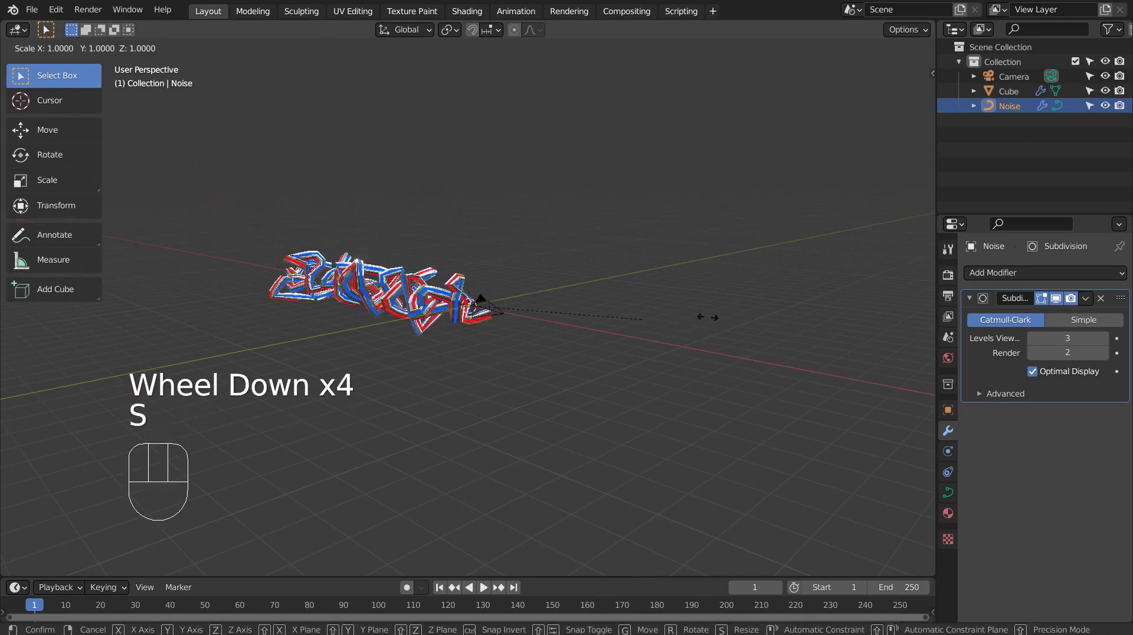
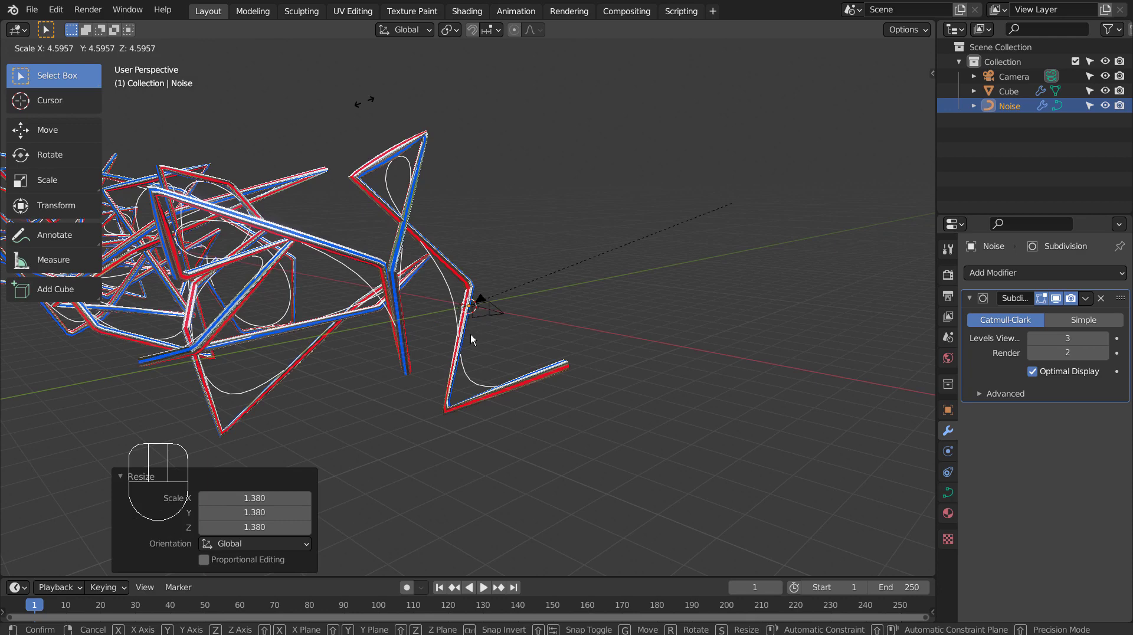
left_click(647, 348)
- Undo a stray edit to restore the tubes and orbit around the enlarged scribble
middle_click(657, 348)
left_click(598, 347)
scroll("down", 3)
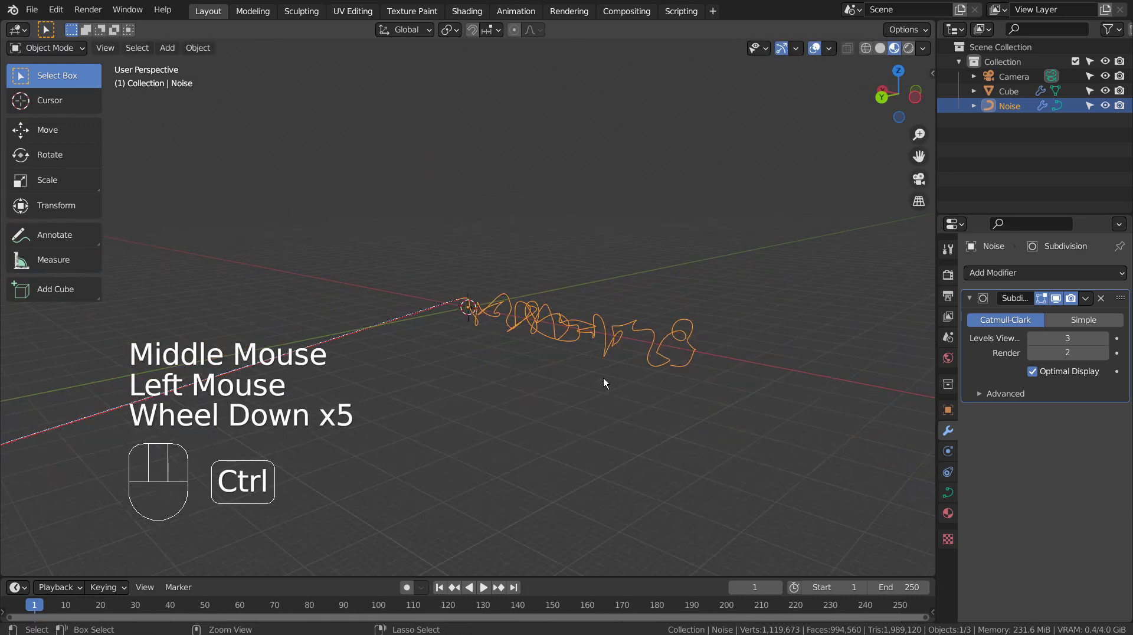
key("ctrl+z")
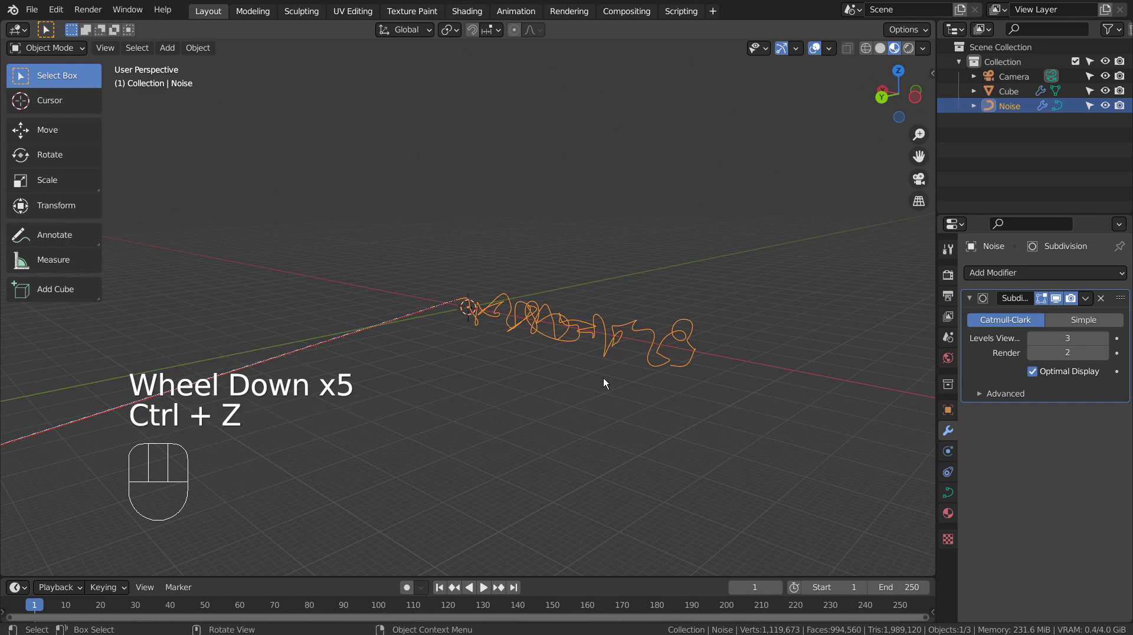
key("ctrl+z")
scroll("up", 3)
scroll("down", 3)
scroll("up", 3)
left_click_drag(379, 322, 616, 335)
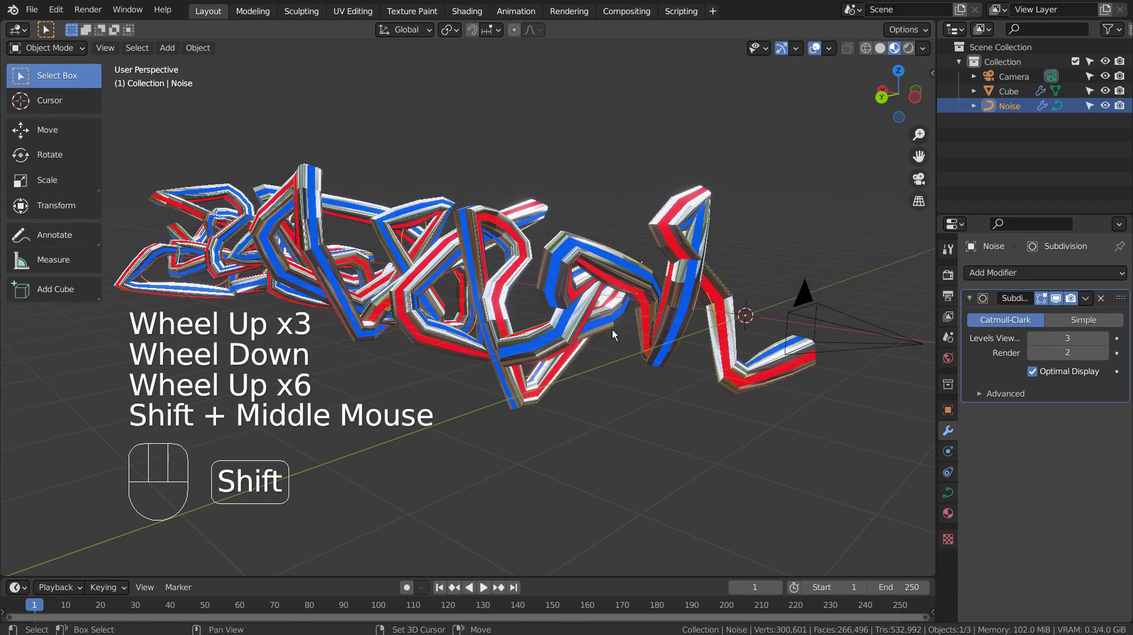
left_click_drag(467, 313, 740, 293)
scroll("down", 3)
scroll("down", 3)
left_click_drag(677, 340, 704, 370)
left_click(953, 491)
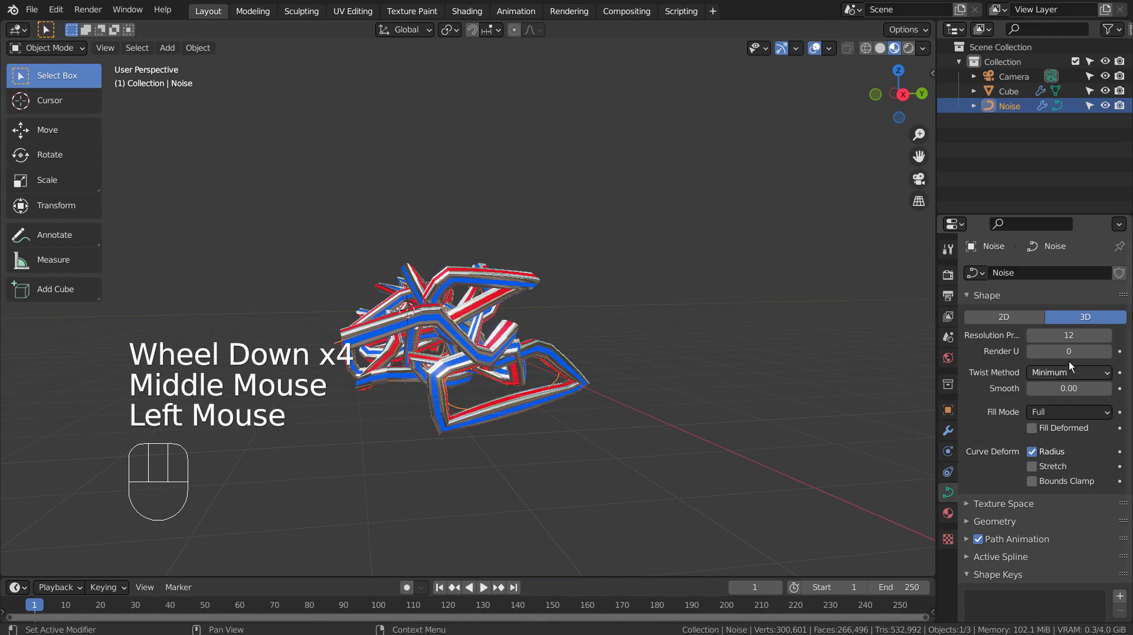
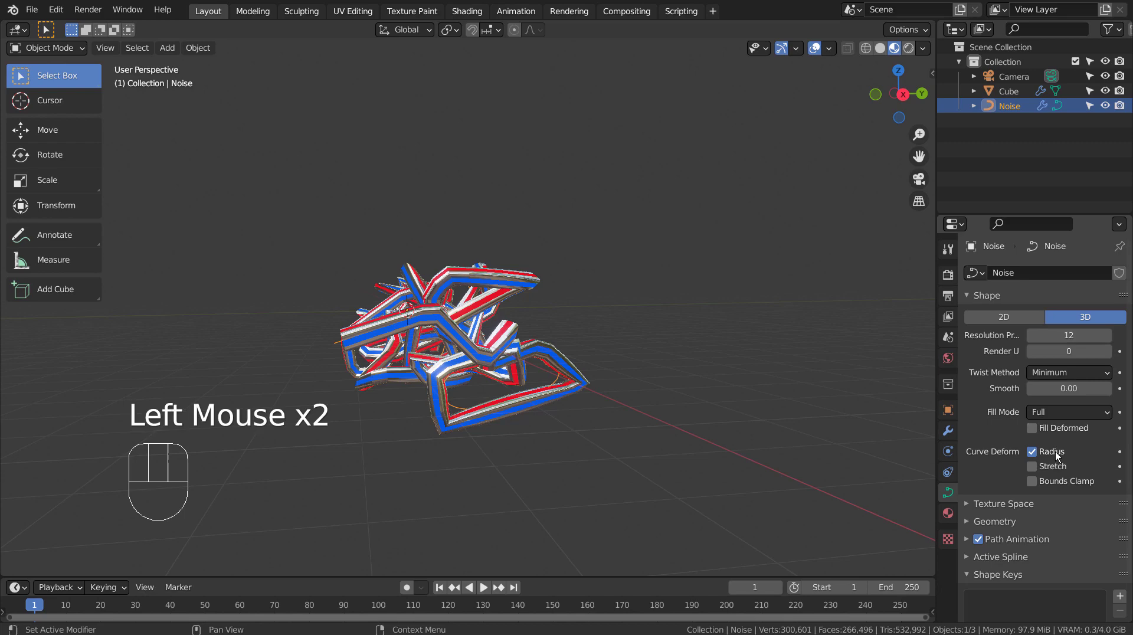
- Toggle Curve Deform Stretch on and off, then look through the camera with Numpad 0
left_click(1035, 474)
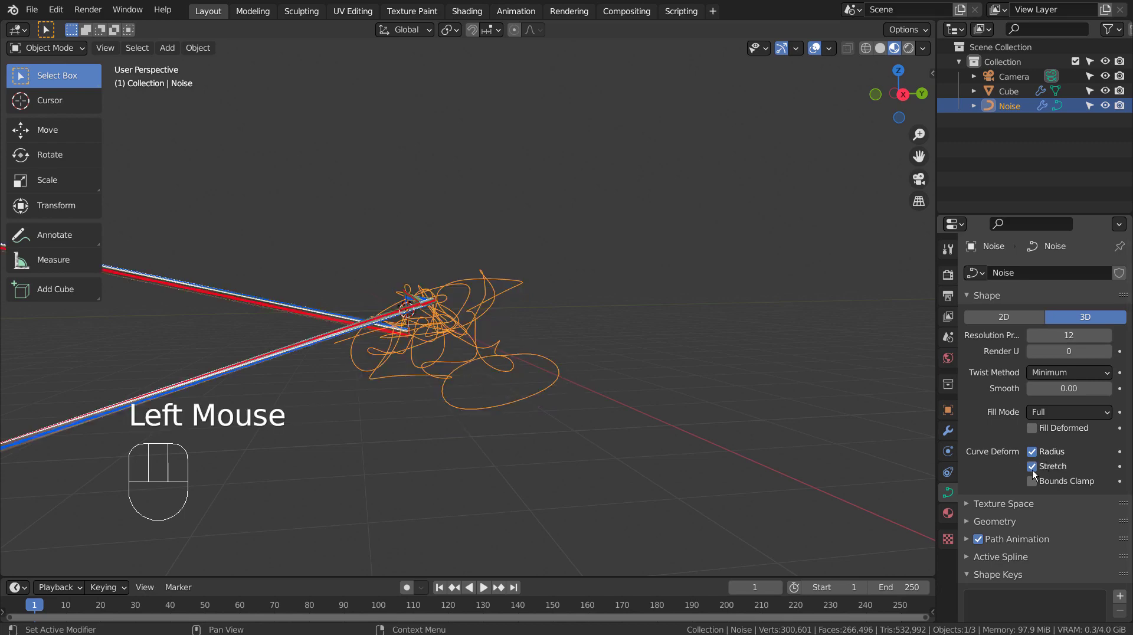
left_click(1035, 474)
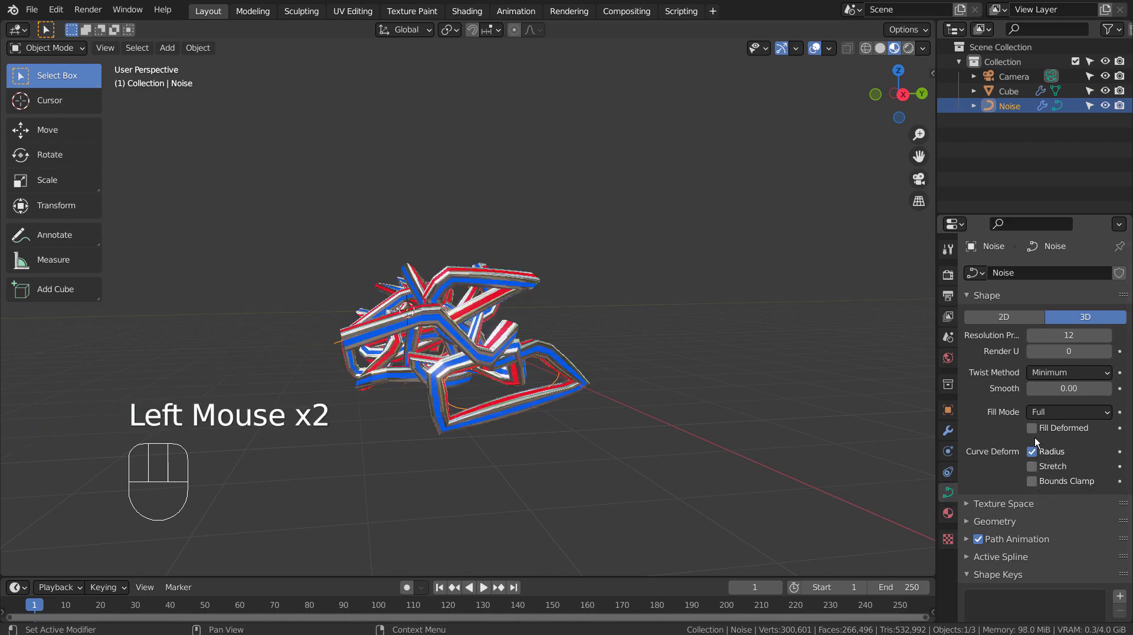
scroll("up", 3)
scroll("down", 3)
left_click_drag(537, 354, 771, 362)
scroll("up", 3)
left_click_drag(733, 373, 608, 418)
left_click_drag(621, 410, 614, 384)
key("KP_0")
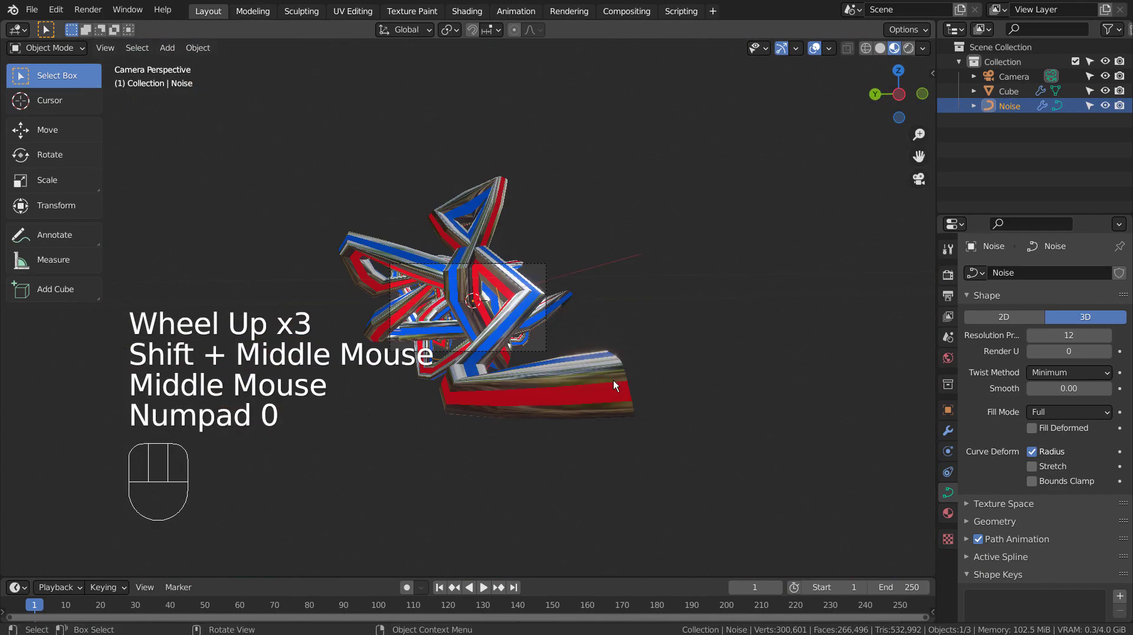
scroll("up", 3)
- Scale the striped tube cube down to about 0.288 so the tube becomes thinner
left_click(506, 350)
key("s")
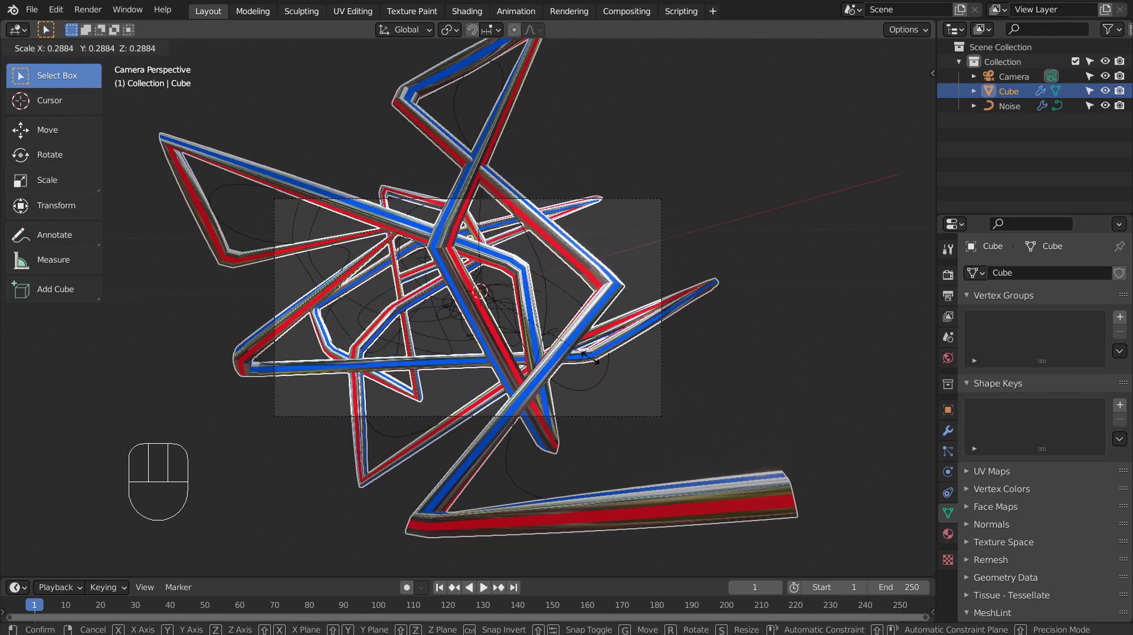
left_click(814, 329)
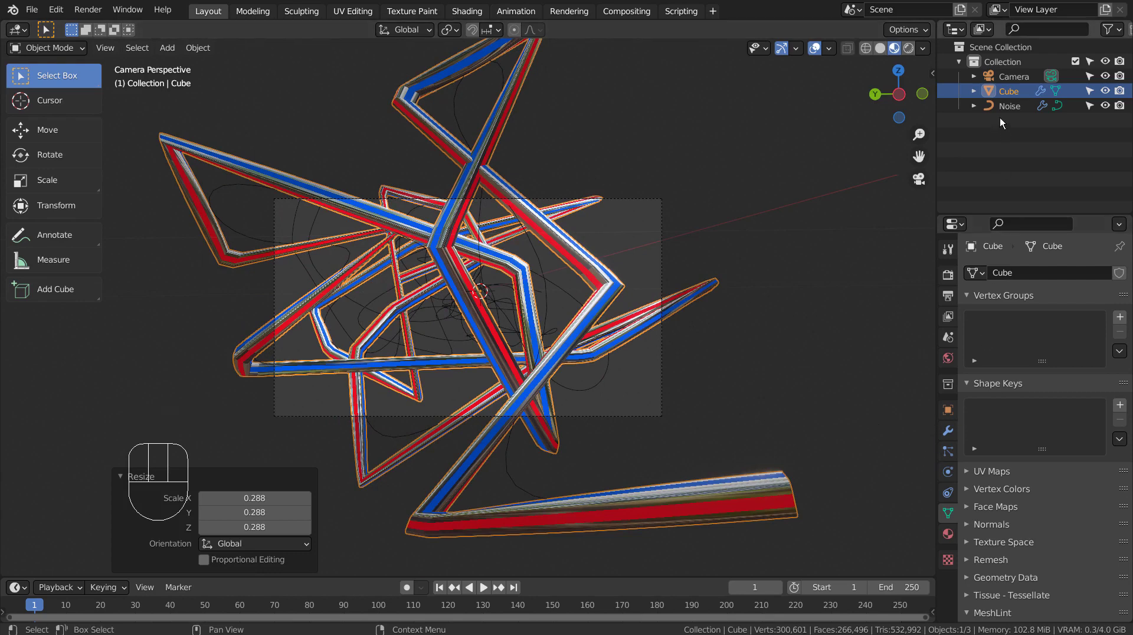
- Set the camera's Clip End to 1111 m, then reselect the striped tube outside camera view
left_click(1000, 83)
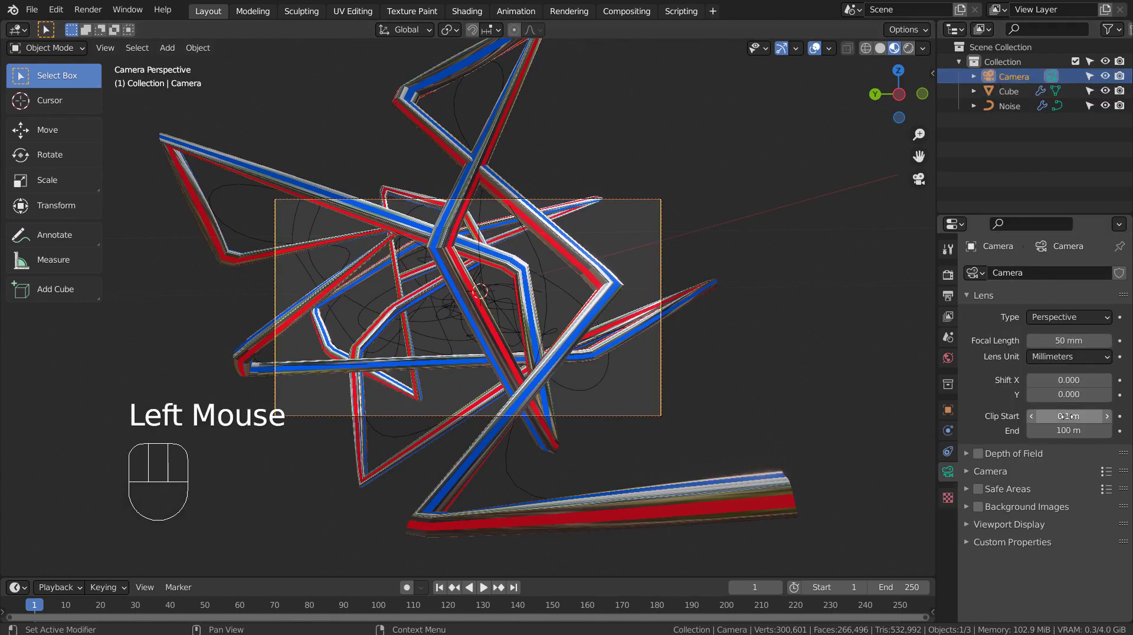
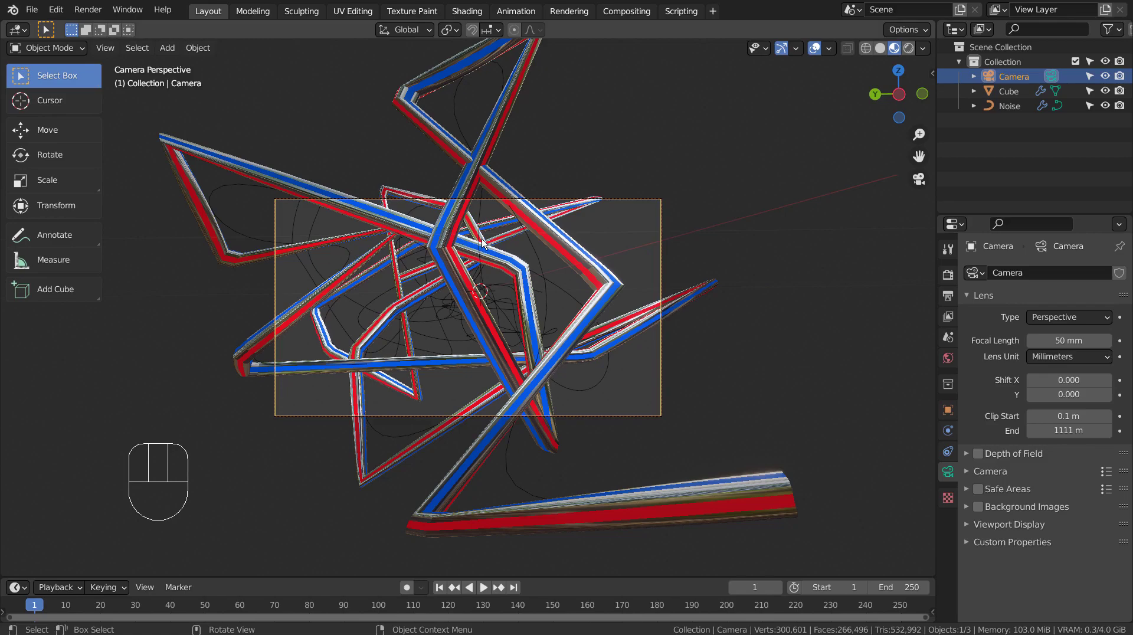
left_click(477, 236)
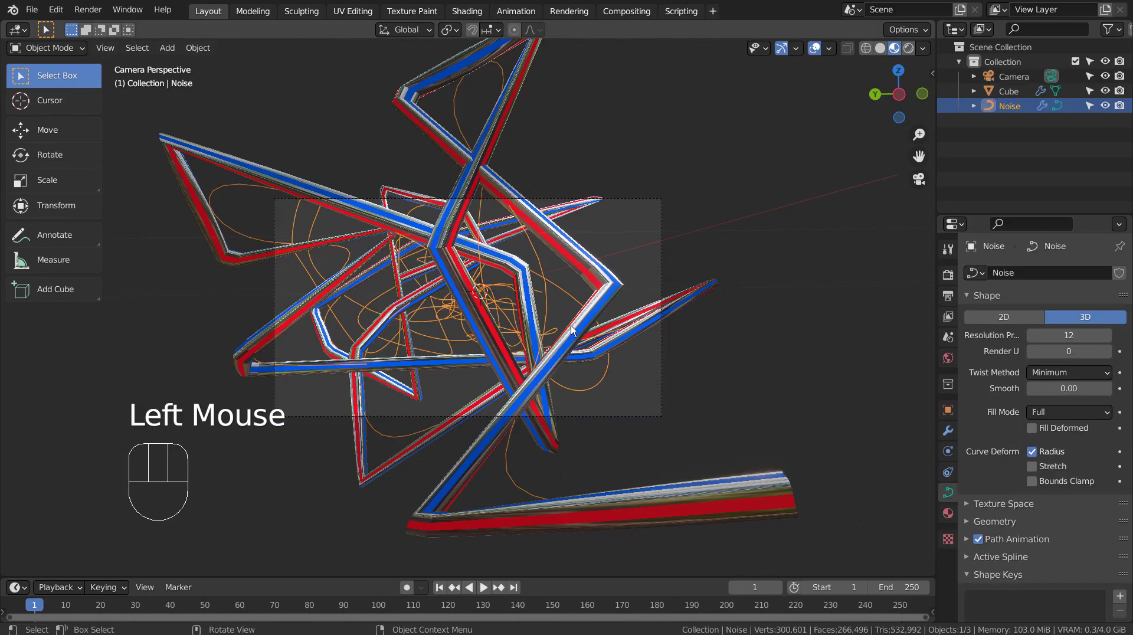
left_click_drag(442, 342, 644, 331)
left_click(577, 325)
- Apply all transforms to the striped tube and switch to the scene camera's view
key("ctrl+a")
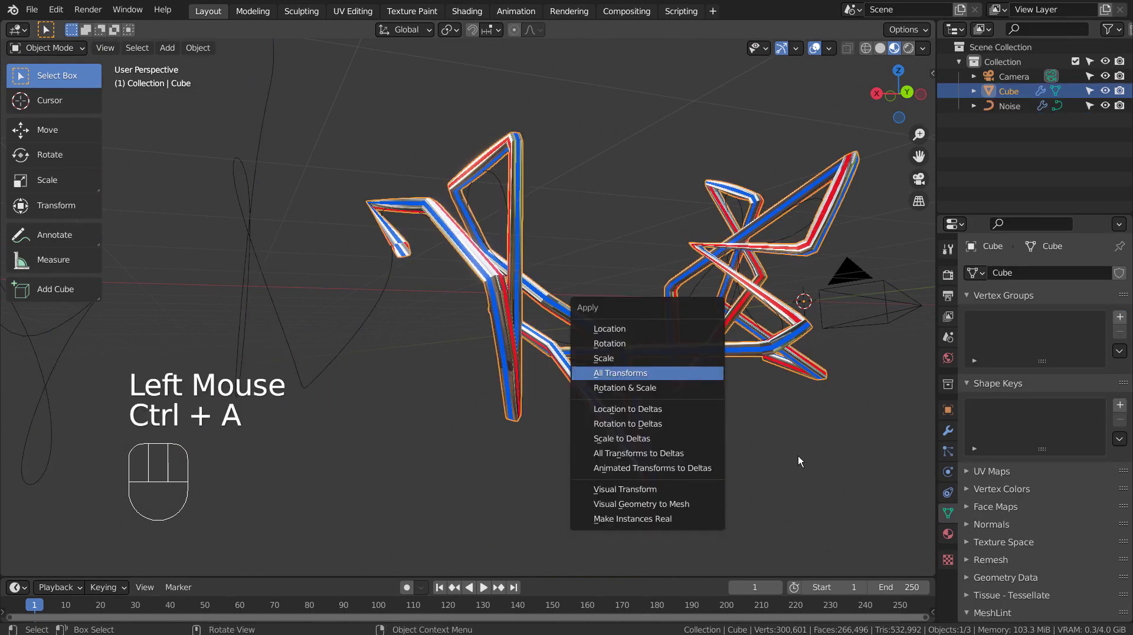
scroll("down", 3)
left_click_drag(789, 459, 608, 461)
scroll("up", 3)
key("KP_0")
- Fly the camera with WASD navigation in among the scribble's tangled bends
key("shift+`")
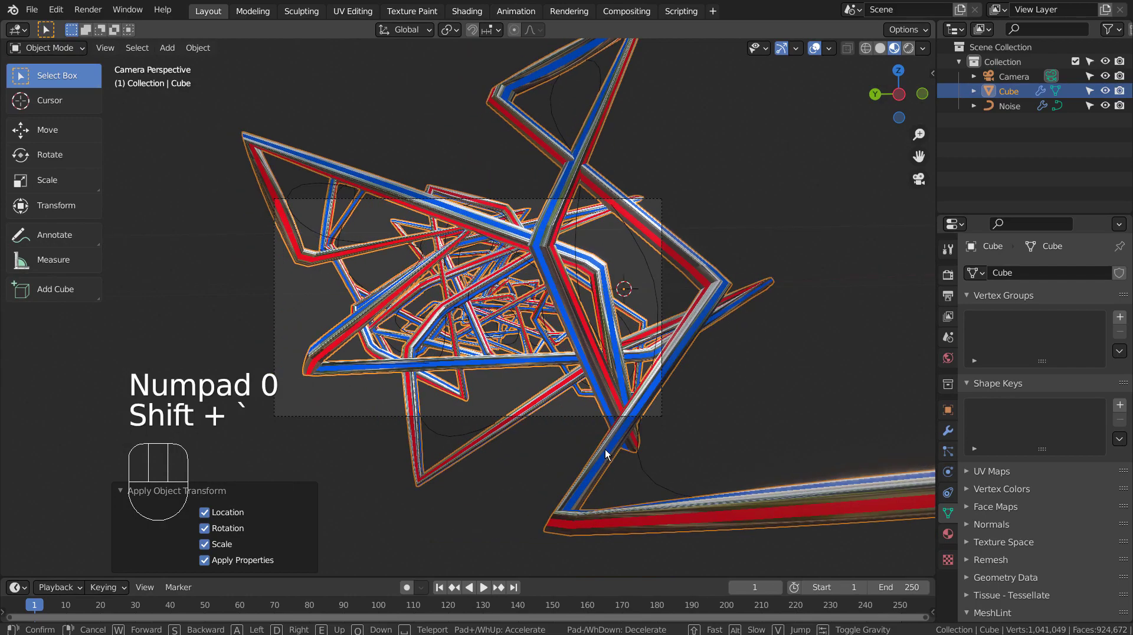
key("w")
key("w")
key("a")
key("d")
key("s")
key("a")
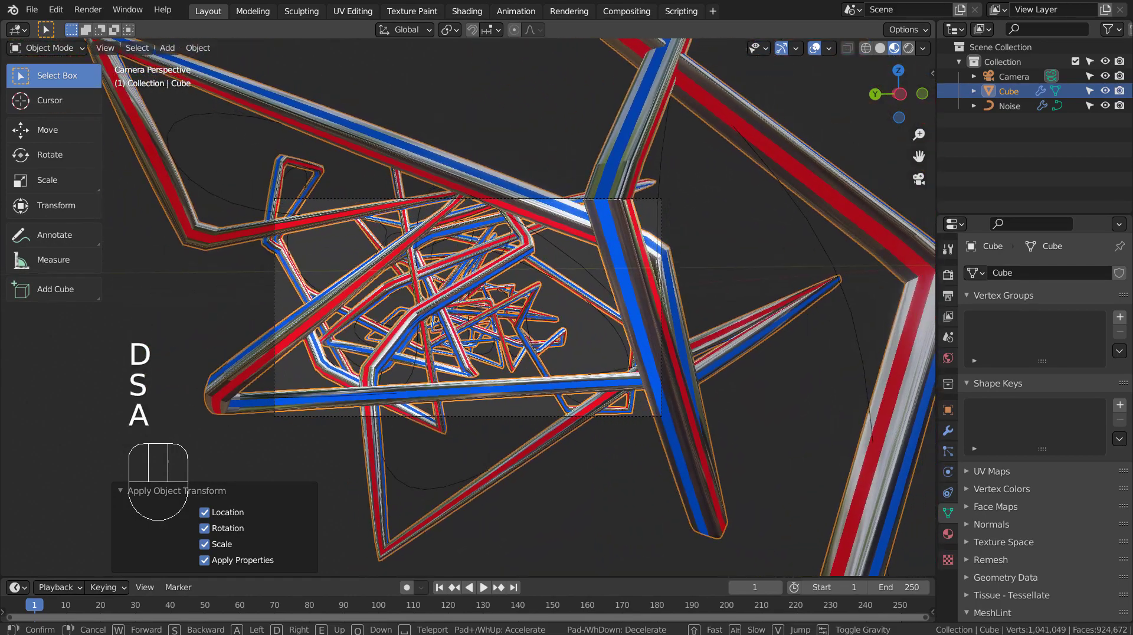
key("s")
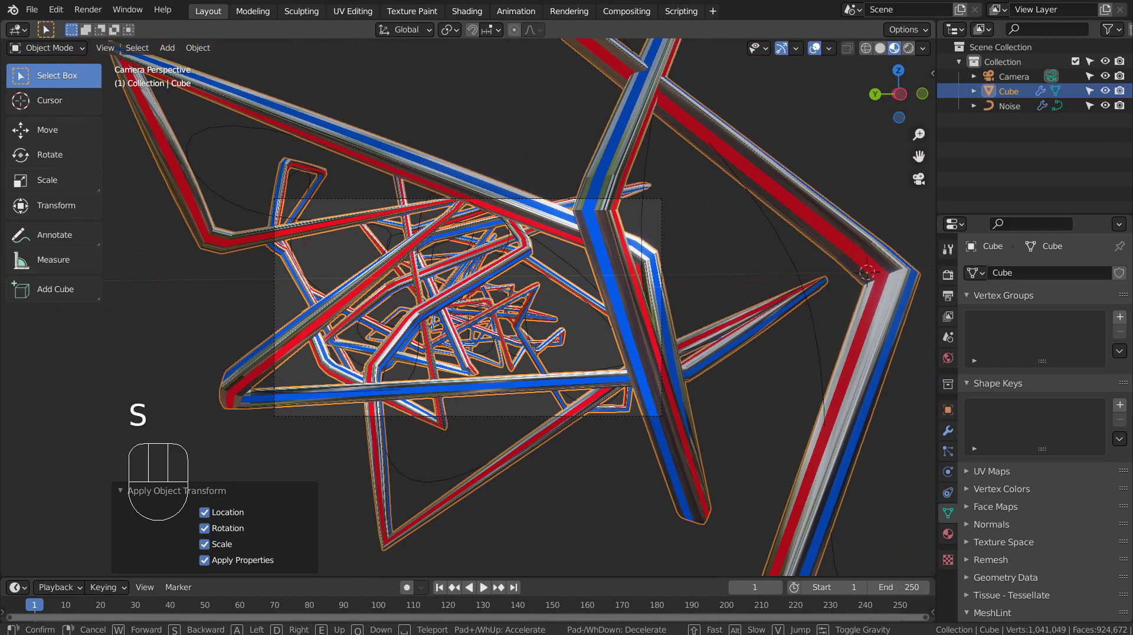
key("w")
key("w")
key("w")
key("s")
key("s")
key("s")
key("w")
key("w")
key("w")
key("w")
key("s")
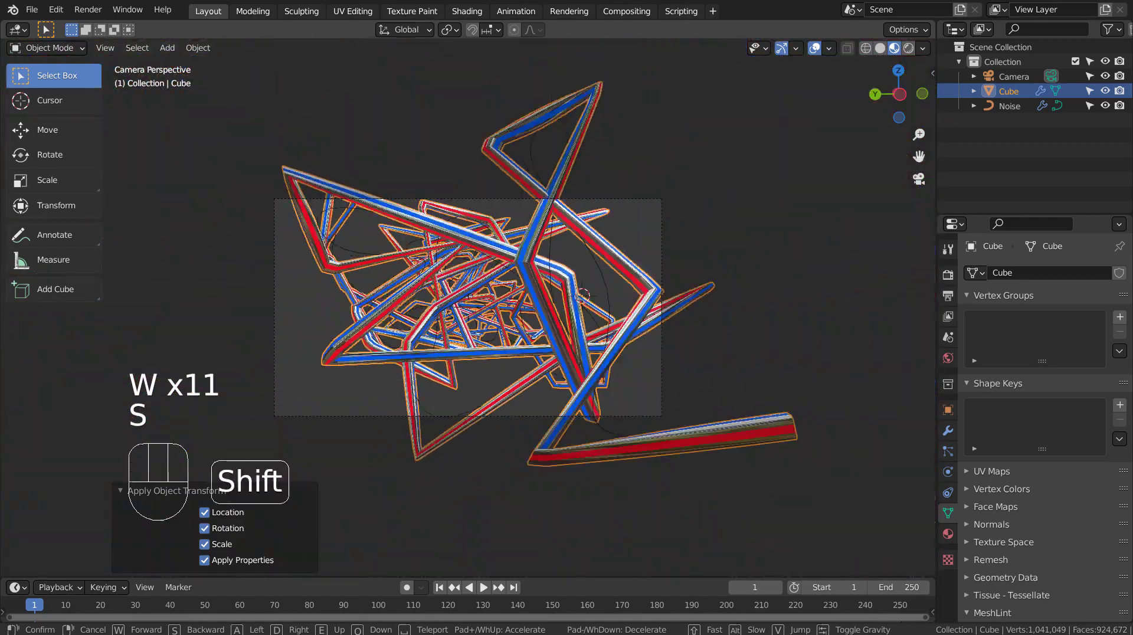
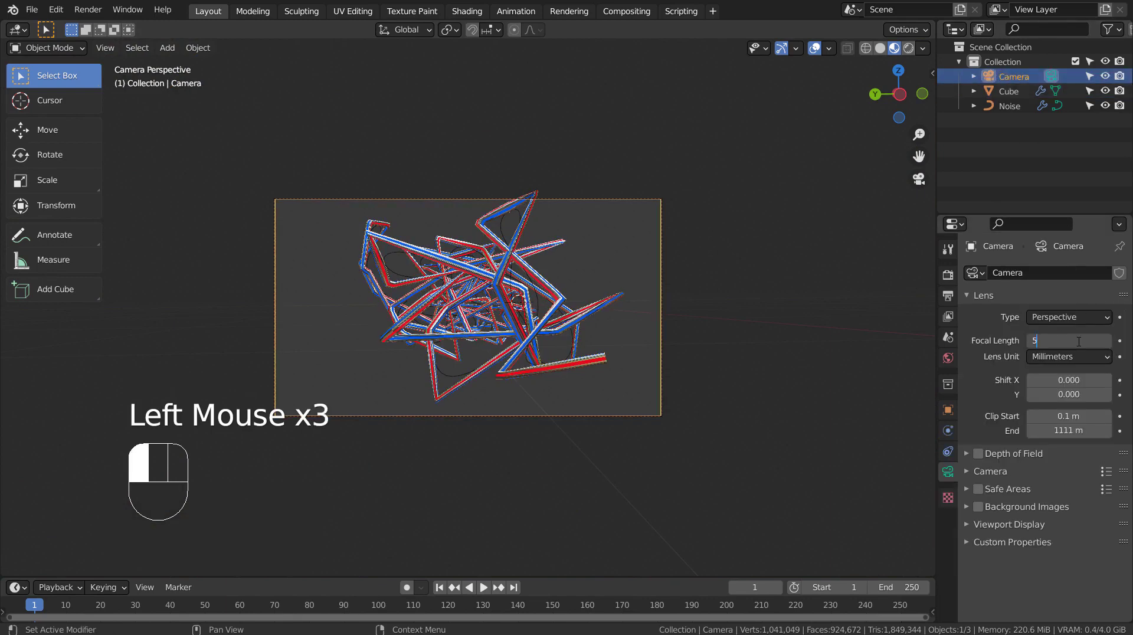
- Fly the camera forward through the scribble to refine its framing
key("shift+`")
key("w")
key("w")
key("w")
key("w")
key("w")
key("w")
key("w")
key("s")
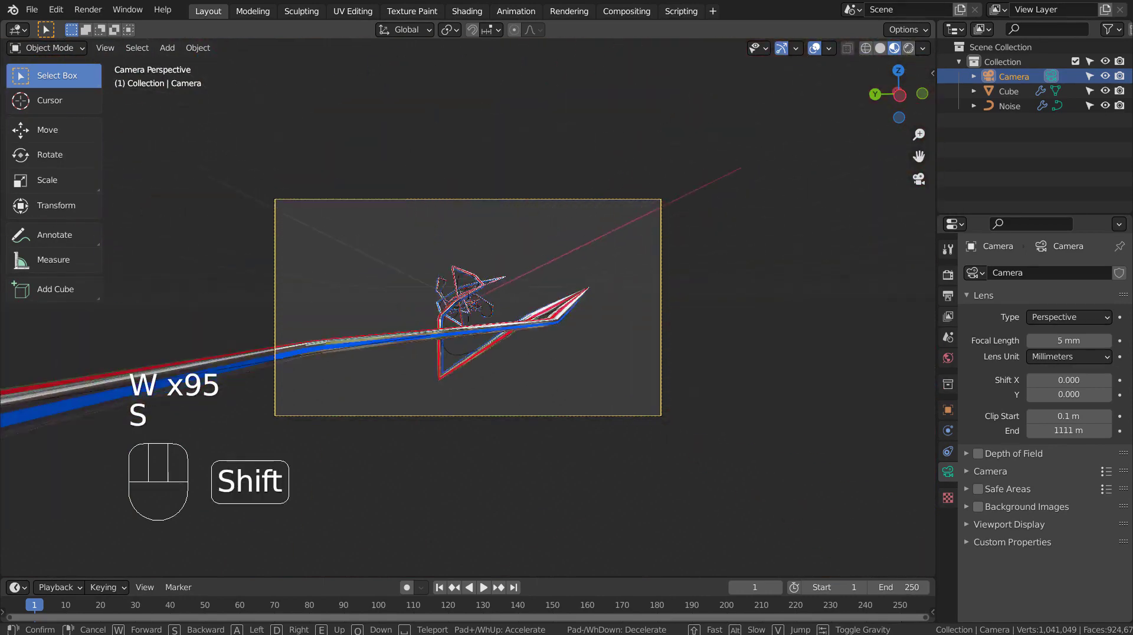
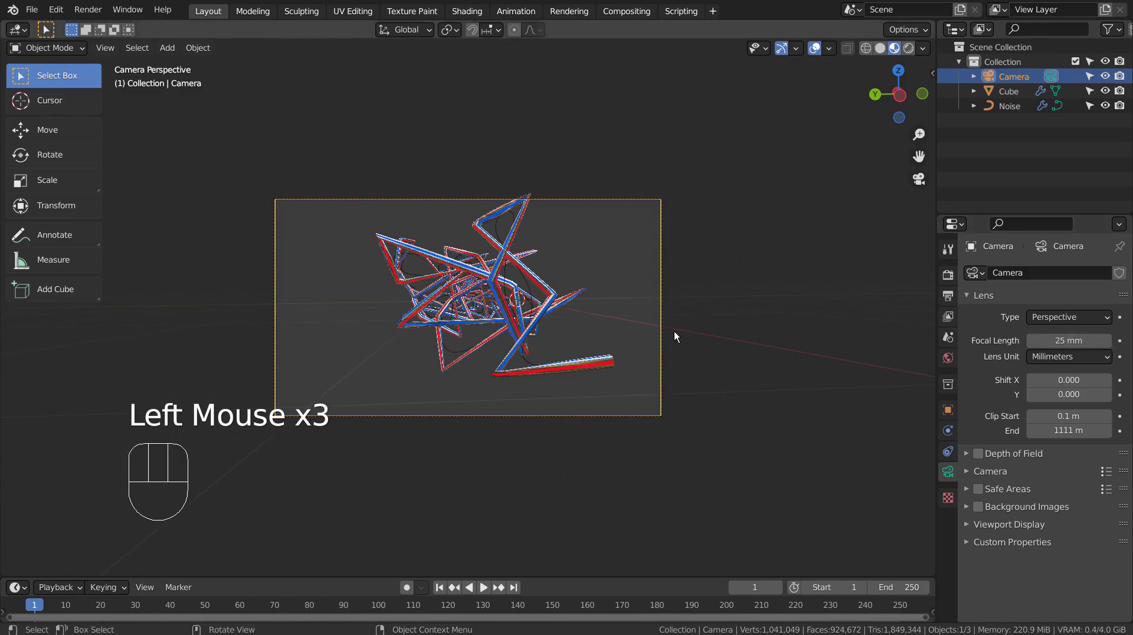
- Make a second fly-navigation pass to settle the camera's final position
key("shift+`")
key("w")
key("w")
key("w")
key("s")
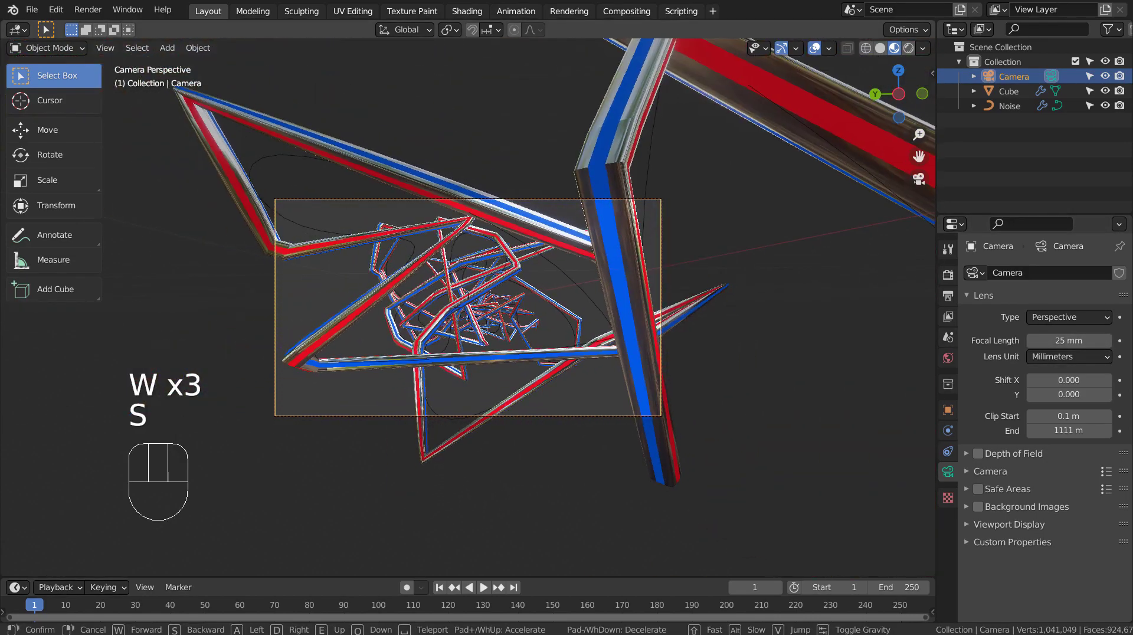
key("w")
key("s")
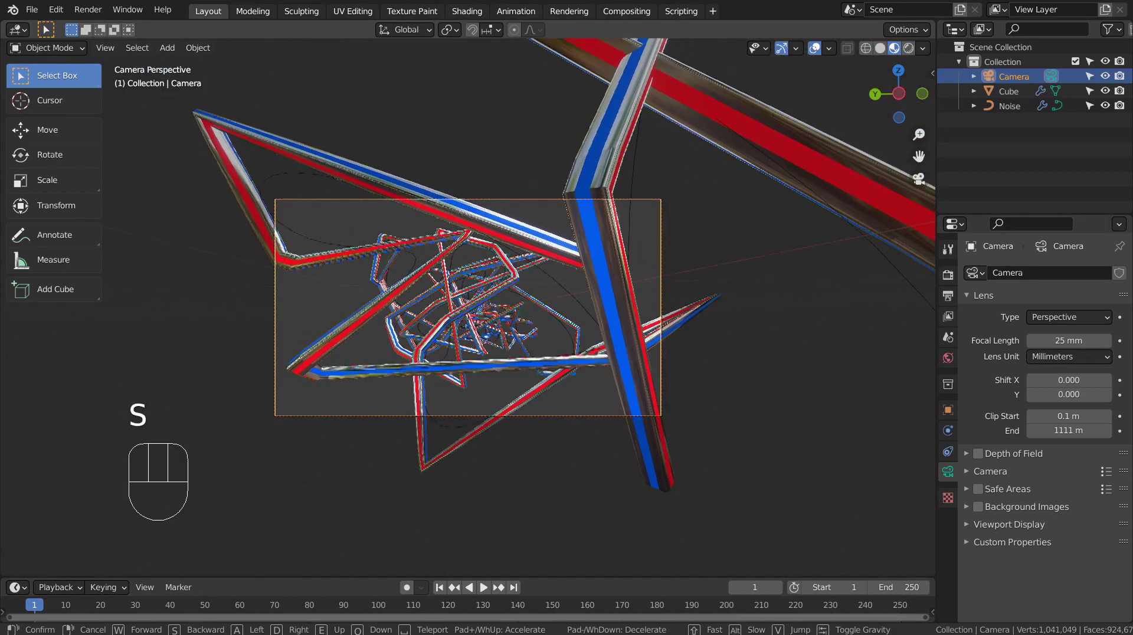
- Leave the camera view and orbit out to see the whole red and blue scribble
left_click(473, 313)
left_click(779, 227)
middle_click(772, 231)
scroll("down", 3)
left_click_drag(770, 240, 711, 248)
- Add a large UV sphere around the scribble and give it a new material
scroll("down", 3)
key("shift+a")
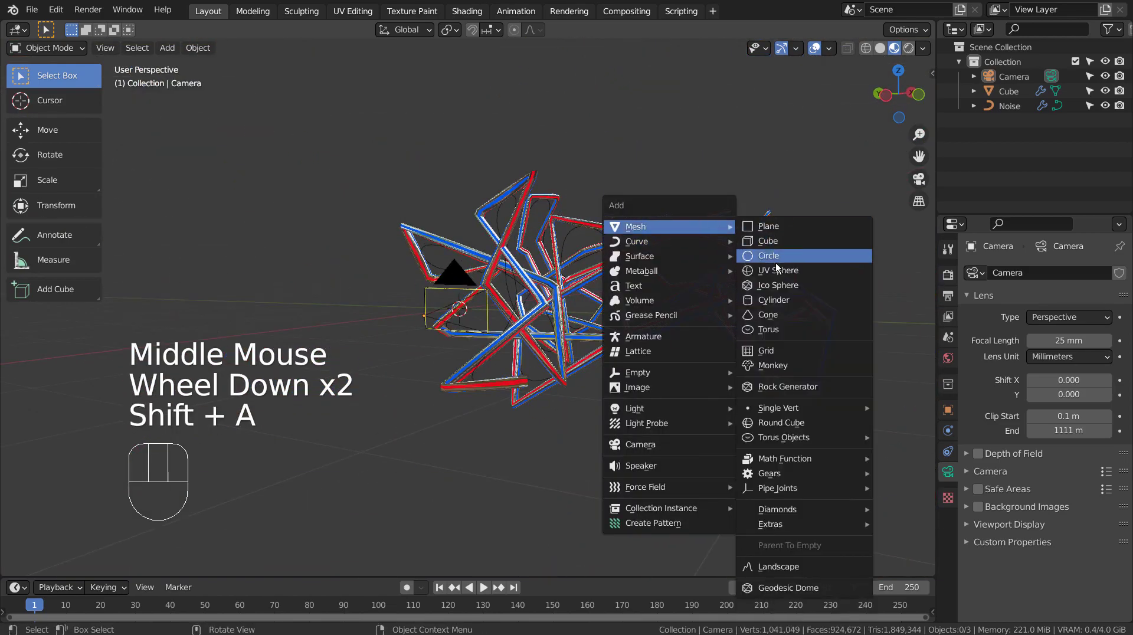
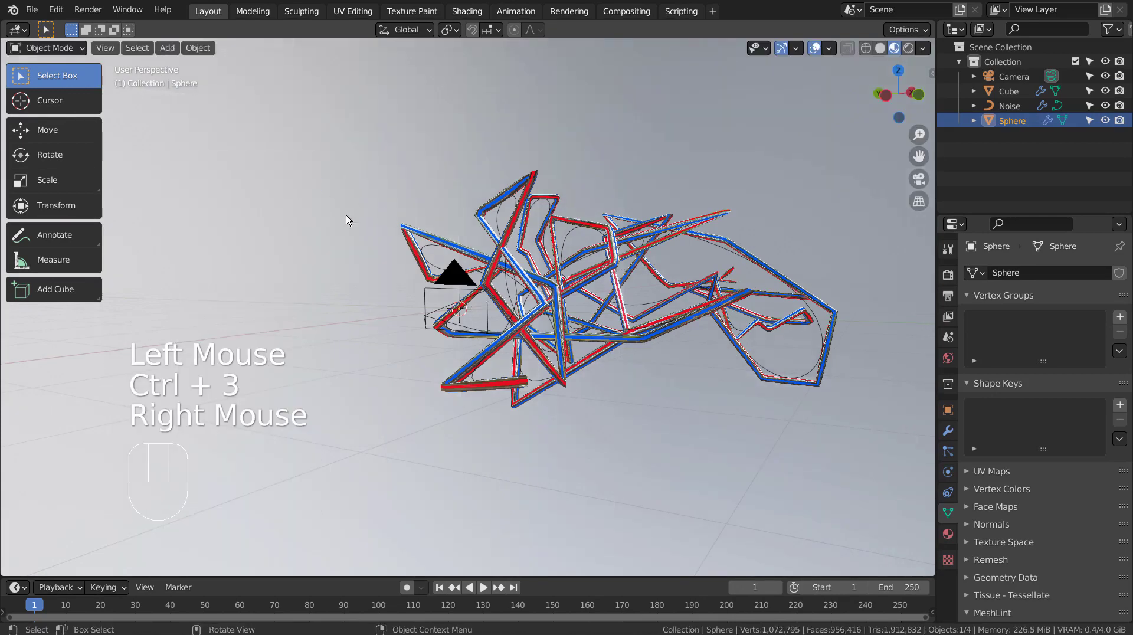
left_click(947, 537)
left_click(1063, 337)
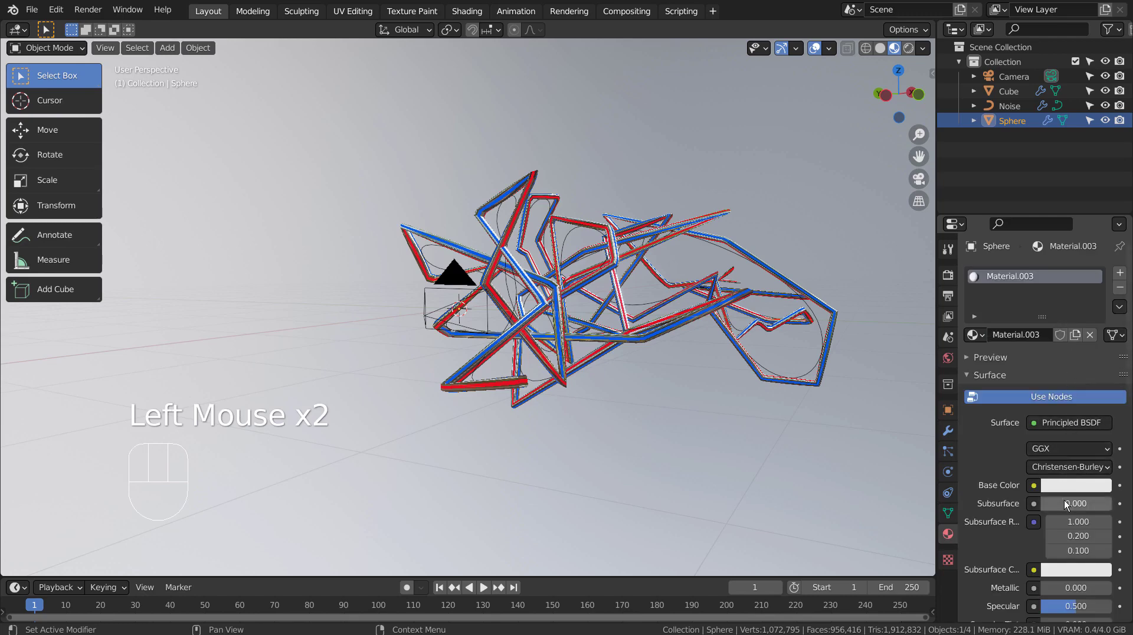
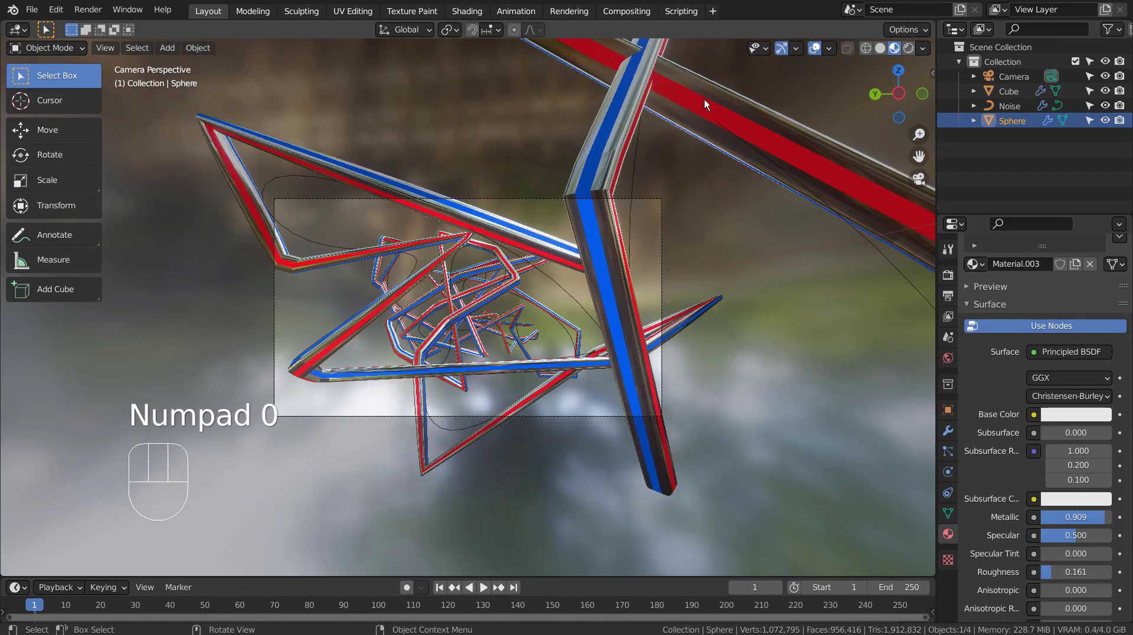
- Set the sphere material to metallic 0.645 and roughness 0.244
left_click(910, 50)
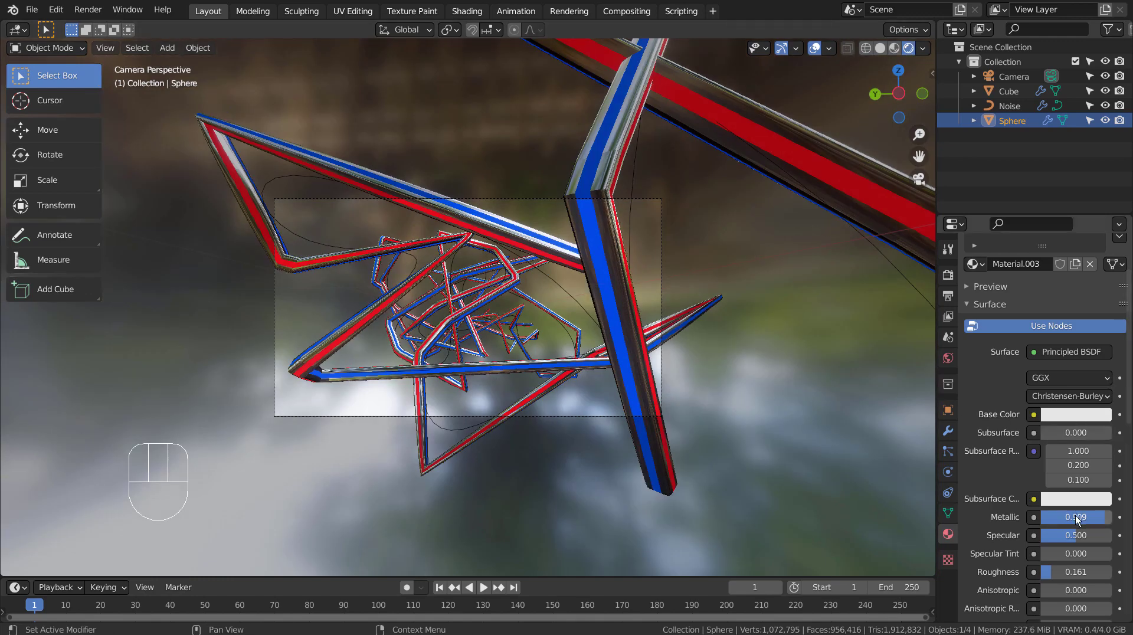
left_click_drag(1095, 519, 1090, 523)
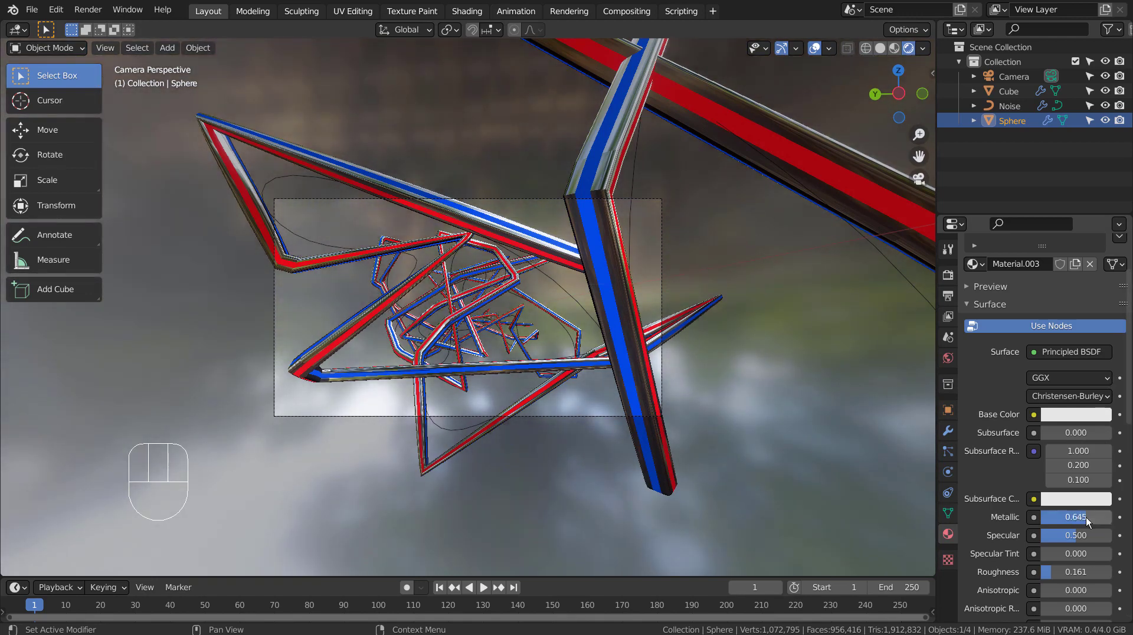
left_click_drag(1071, 543, 1061, 592)
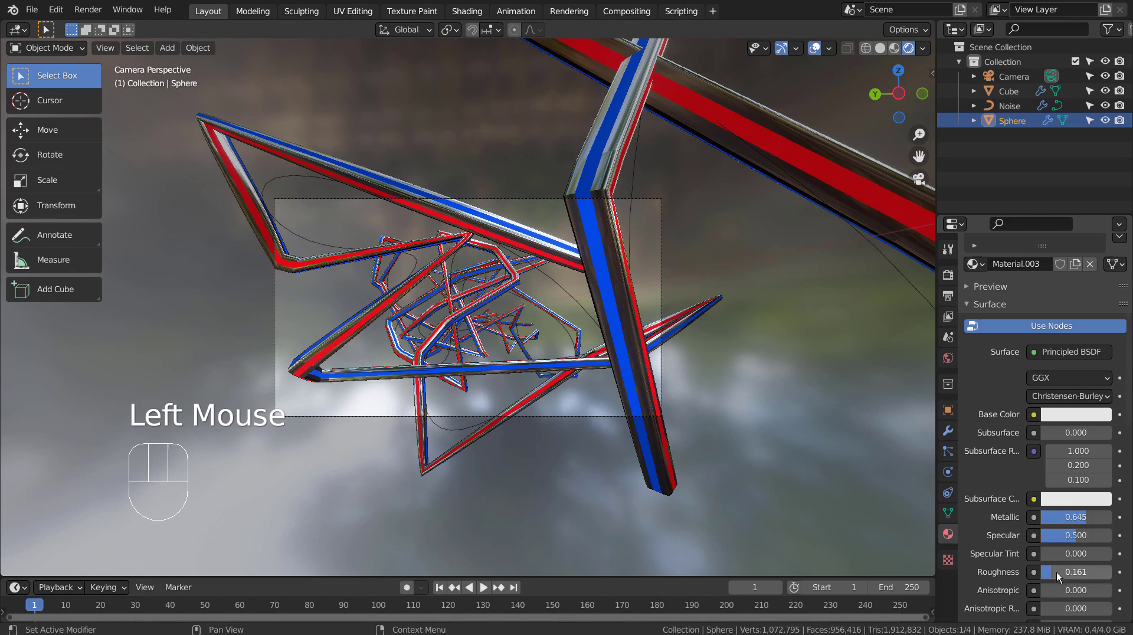
left_click_drag(1061, 577, 1063, 577)
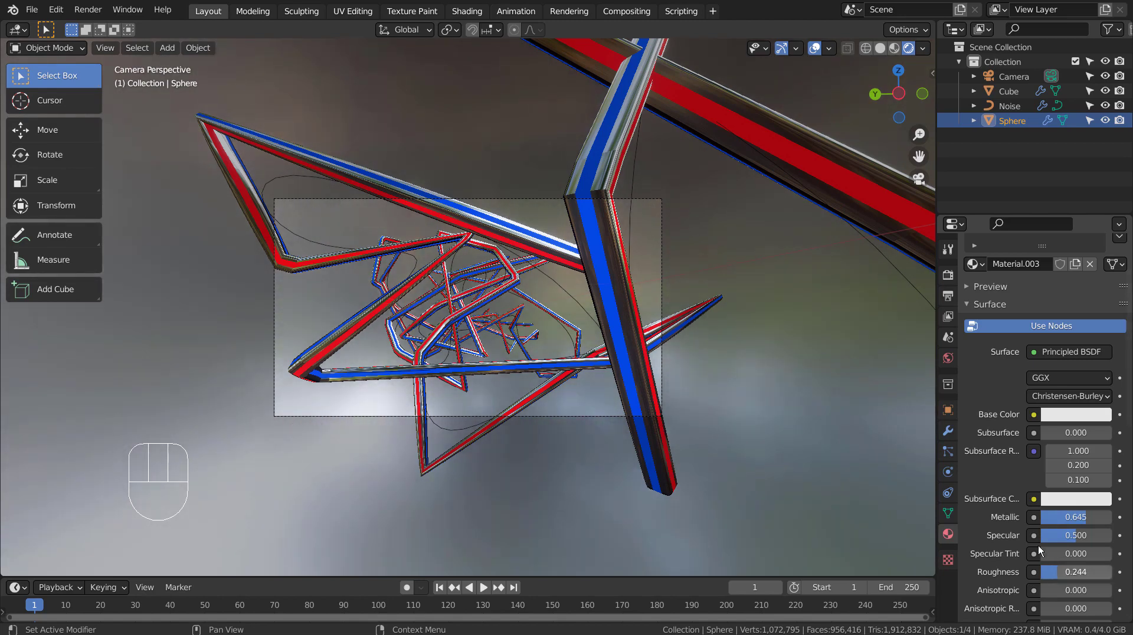
- Set the forest.exr world background strength to 0 and reselect the tube scribble
left_click(952, 368)
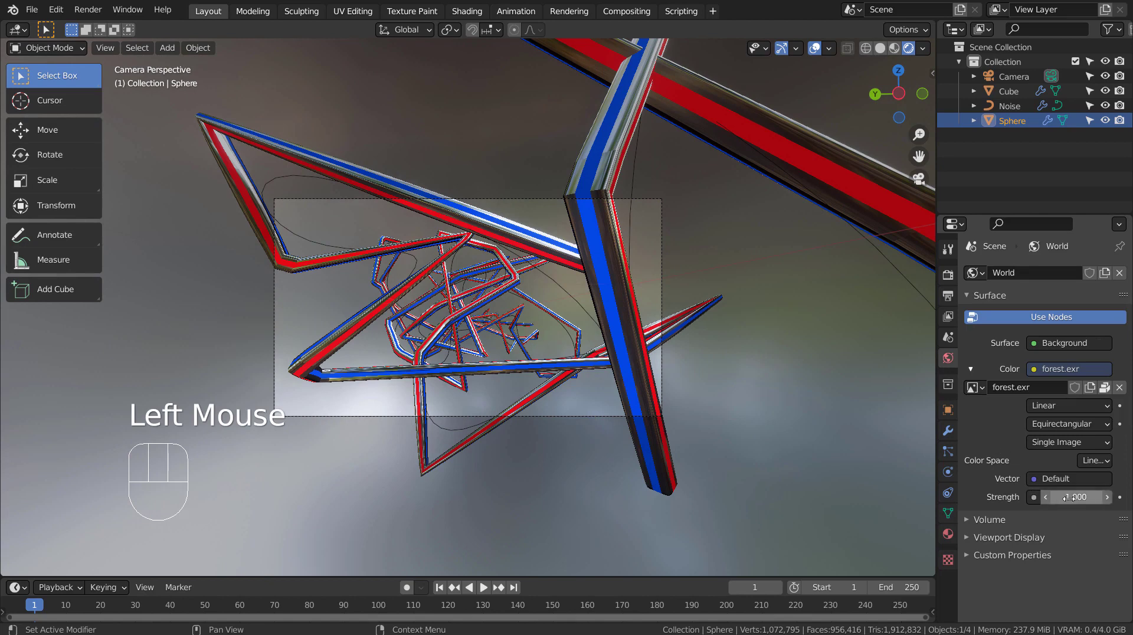
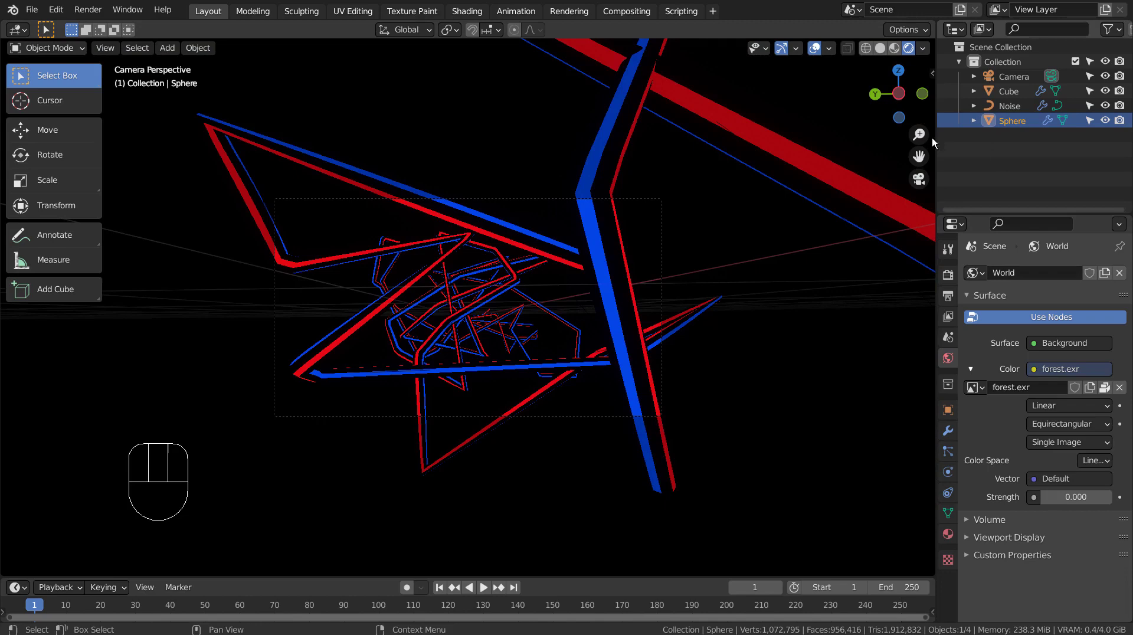
left_click(816, 172)
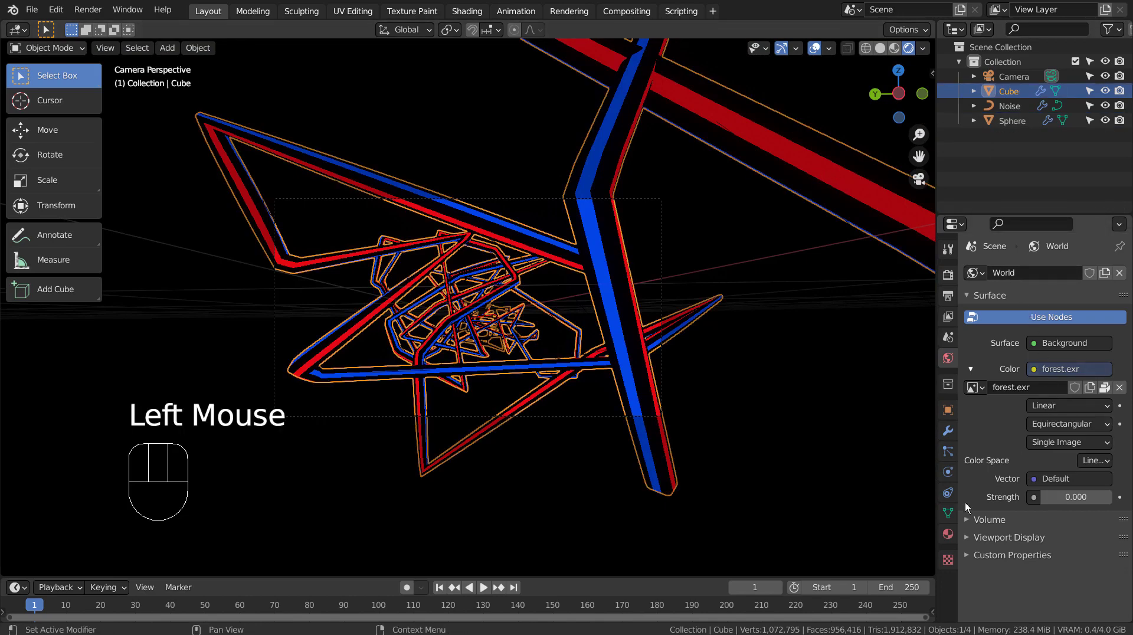
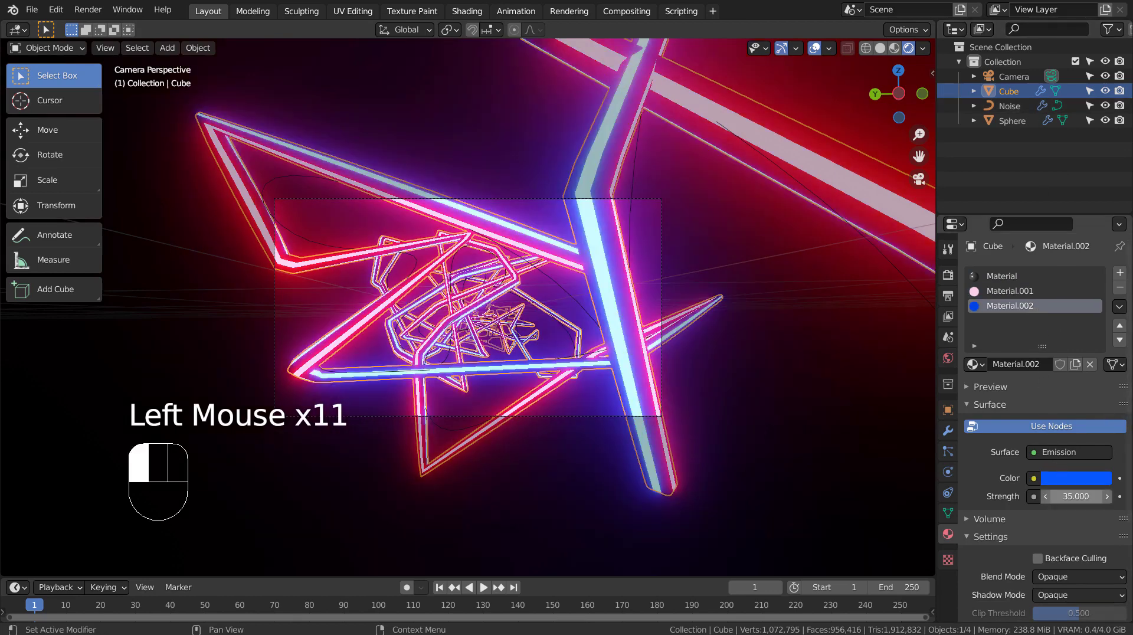
- Select the sphere, hide the Noise curve, and bring up the add-object choices for an empty
left_click(827, 378)
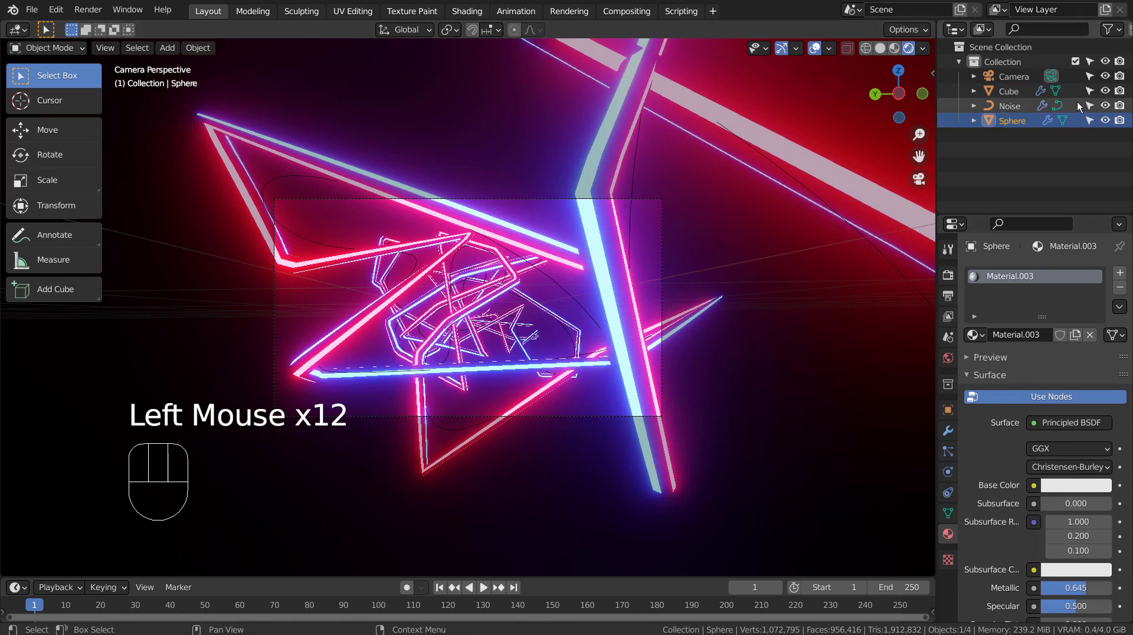
left_click(1102, 106)
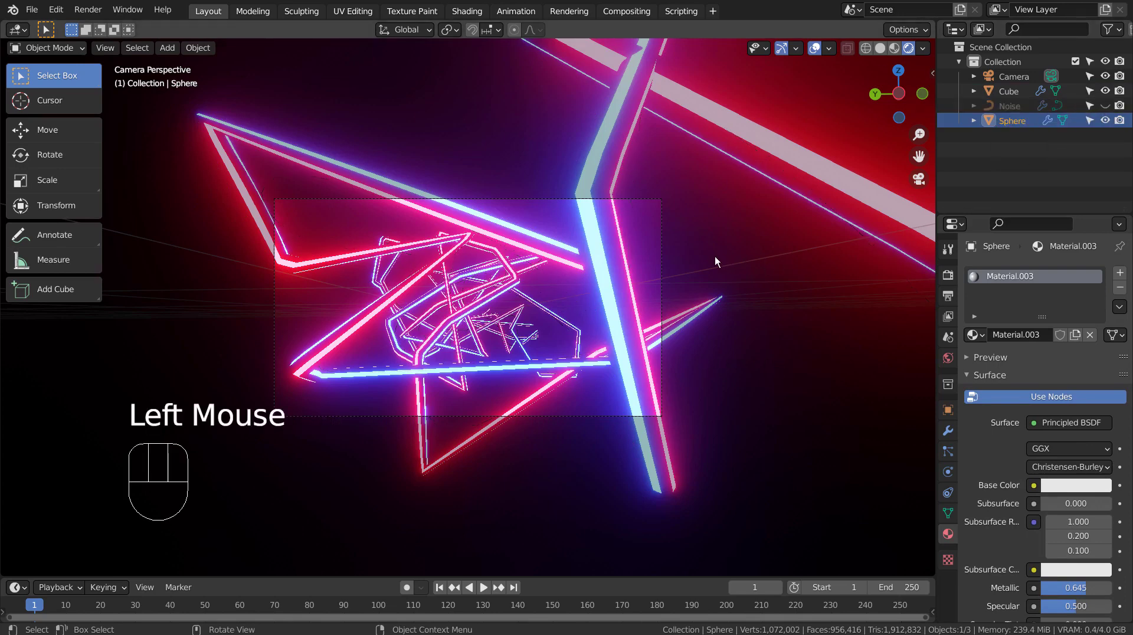
scroll("up", 3)
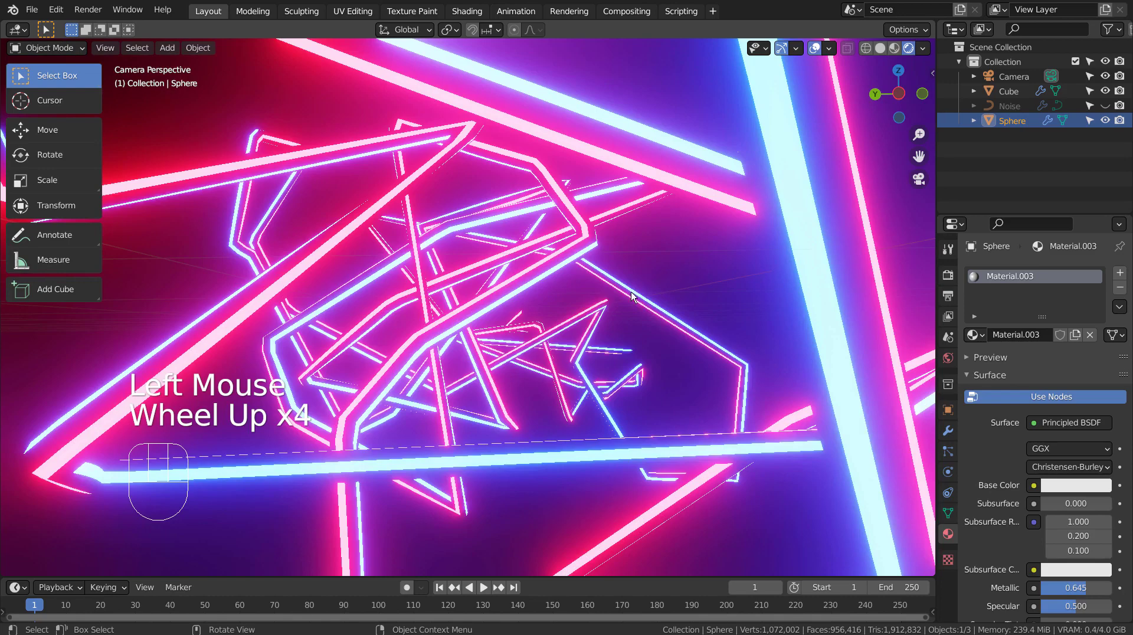
scroll("down", 3)
scroll("down", 3)
key("shift+a")
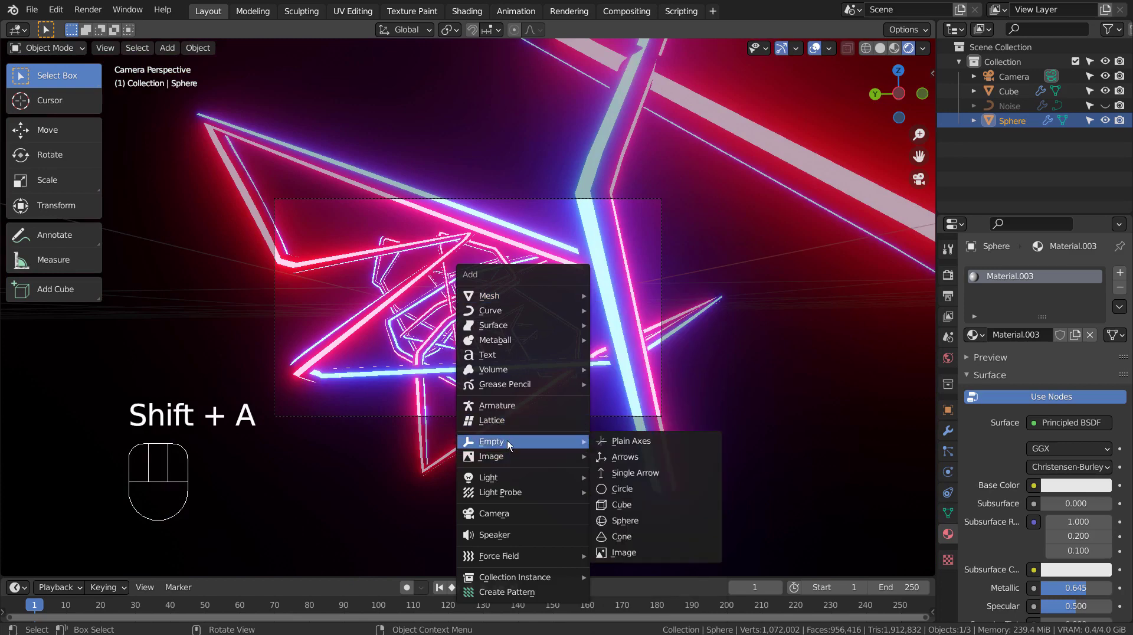
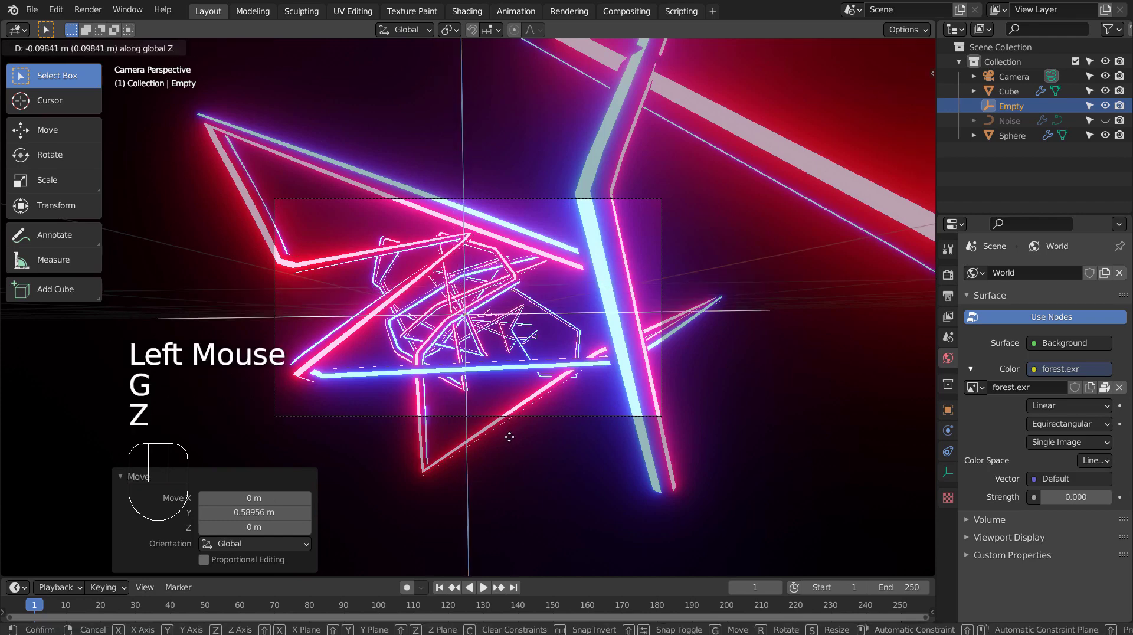
- Place a plain-axes empty inside the scribble, nudged slightly along Z
left_click(513, 432)
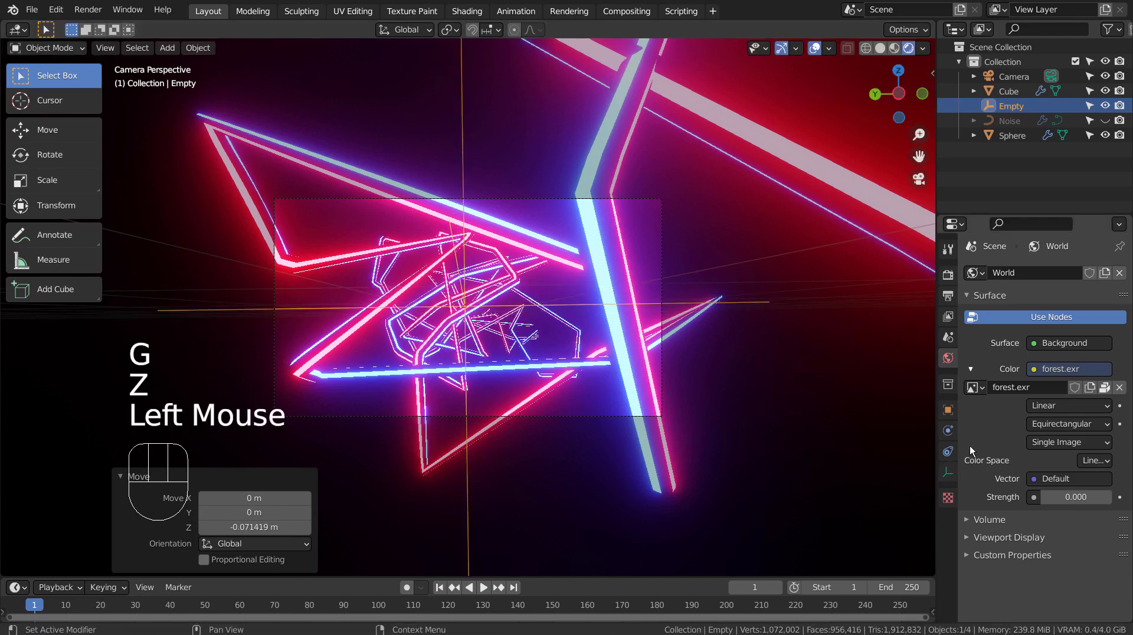
- Enable camera depth of field focused on the Empty at f-stop 0.8, then reselect the sphere
left_click(1018, 76)
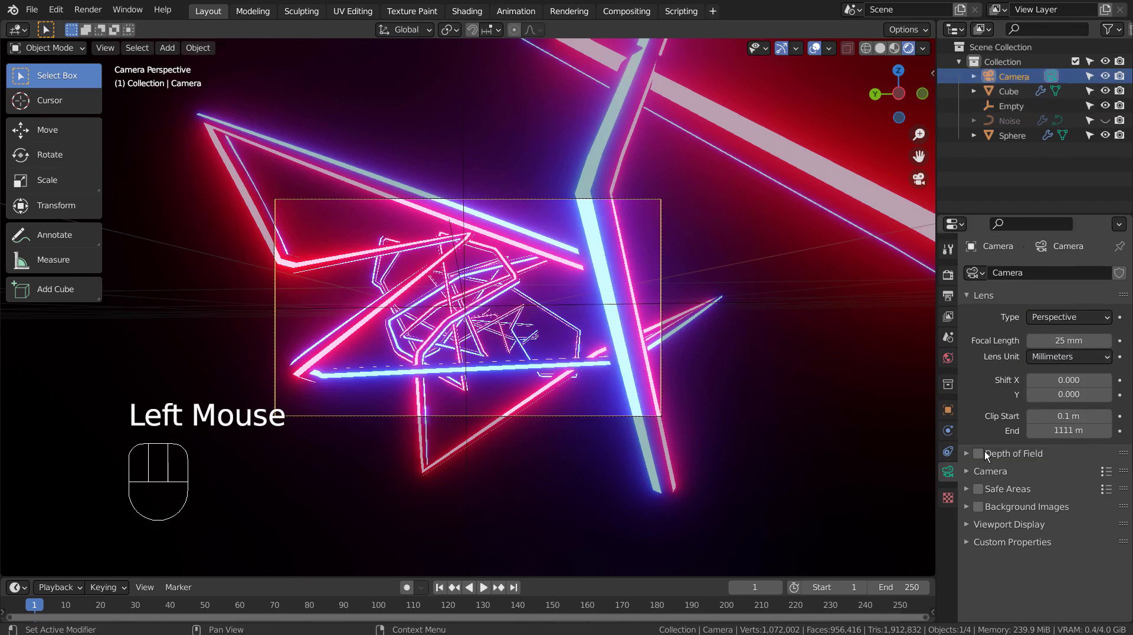
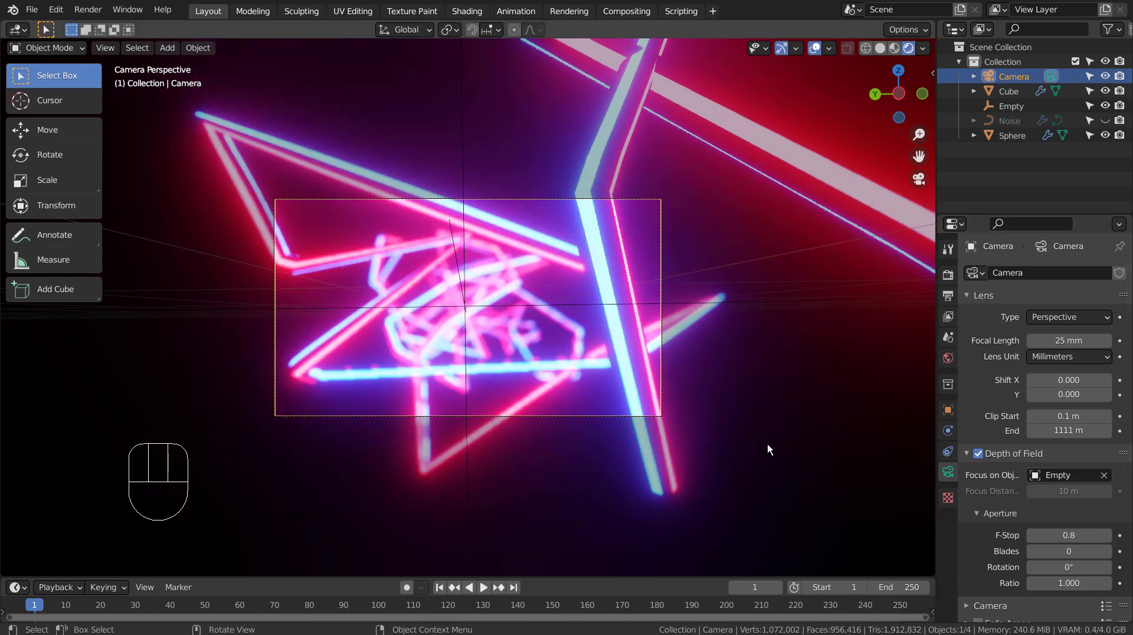
left_click(793, 348)
scroll("up", 3)
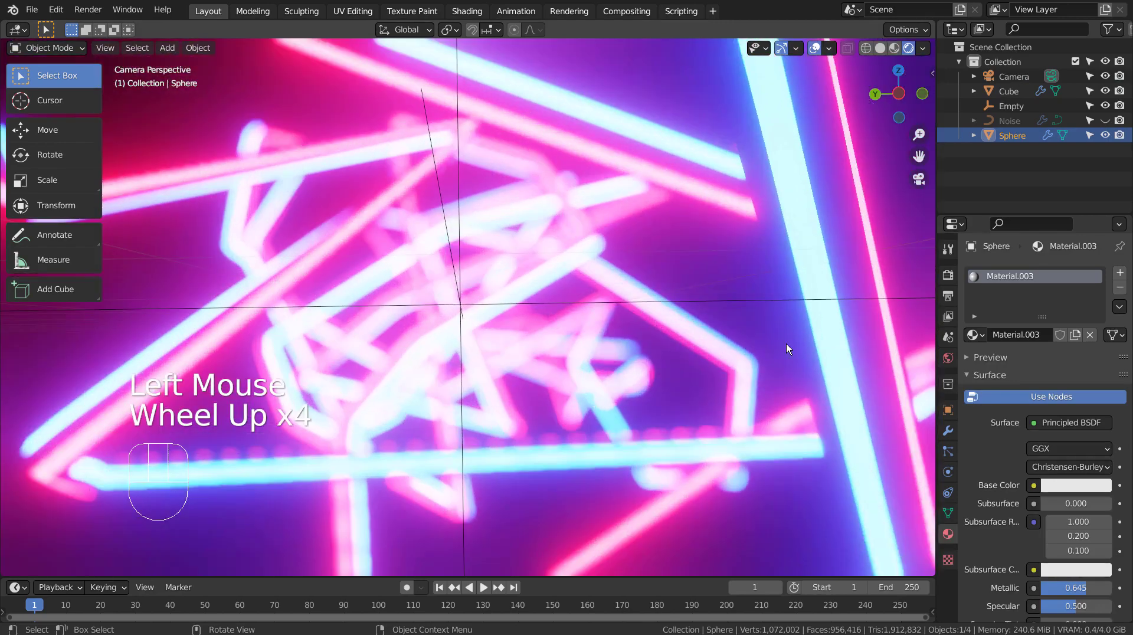
scroll("down", 3)
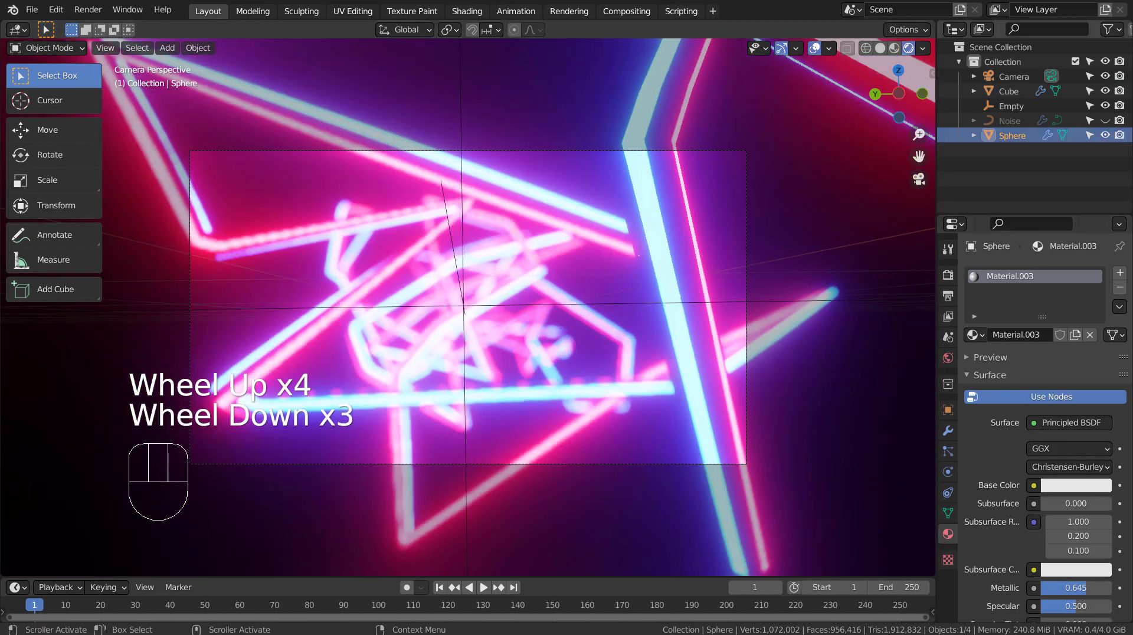
- Hide the Empty, save as blueprint.blend, and bring up the Eevee render settings for bloom
left_click(1114, 110)
scroll("up", 3)
scroll("up", 3)
scroll("down", 3)
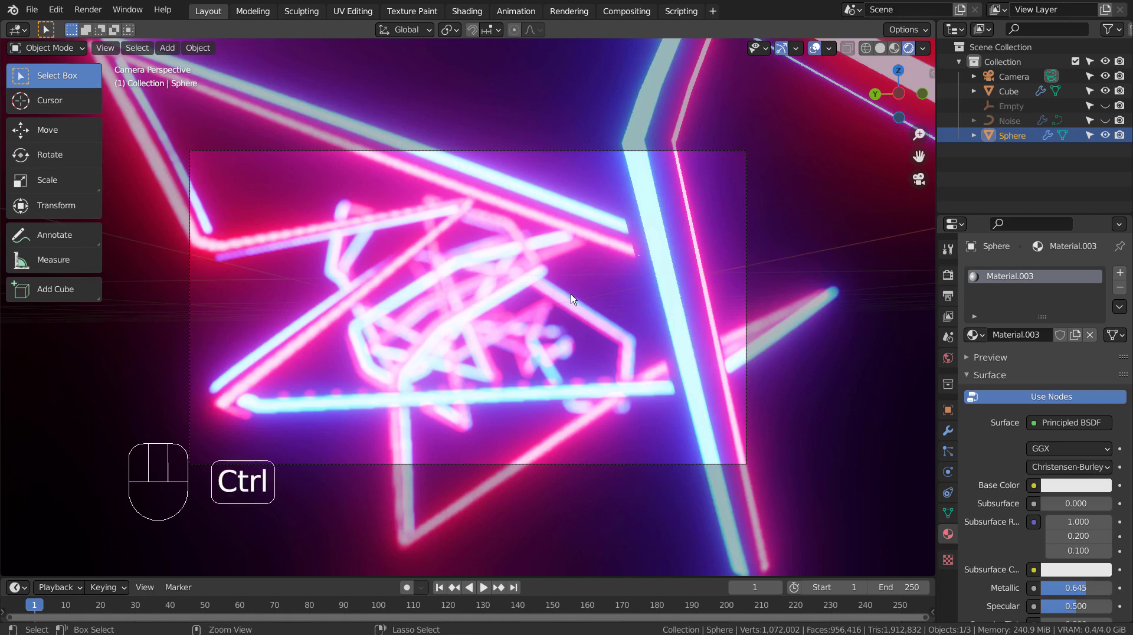
key("ctrl+s")
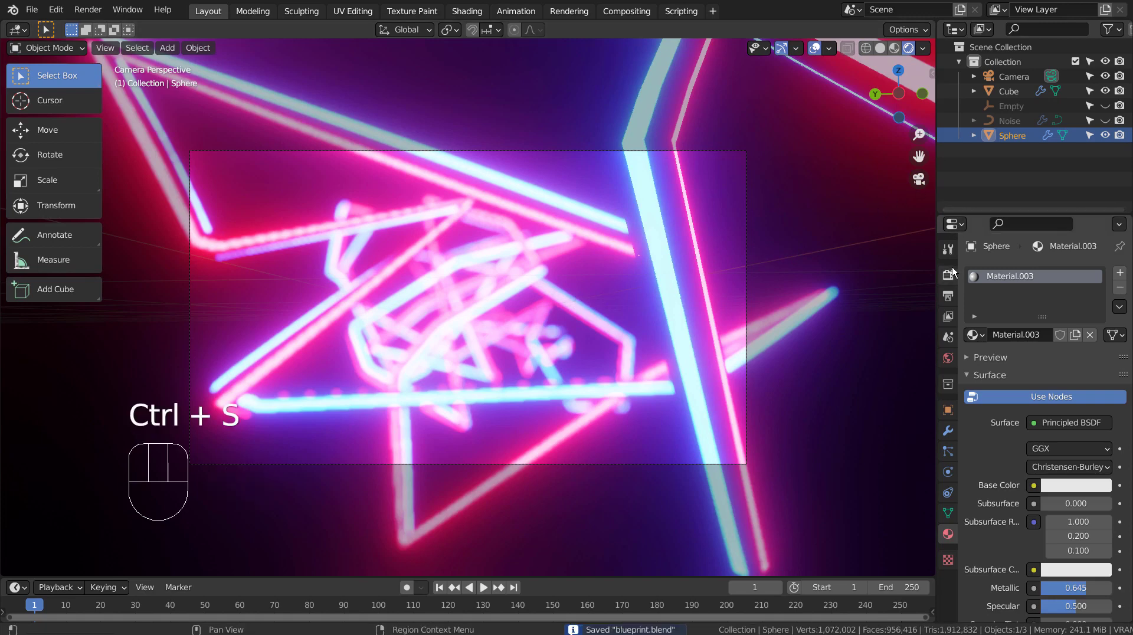
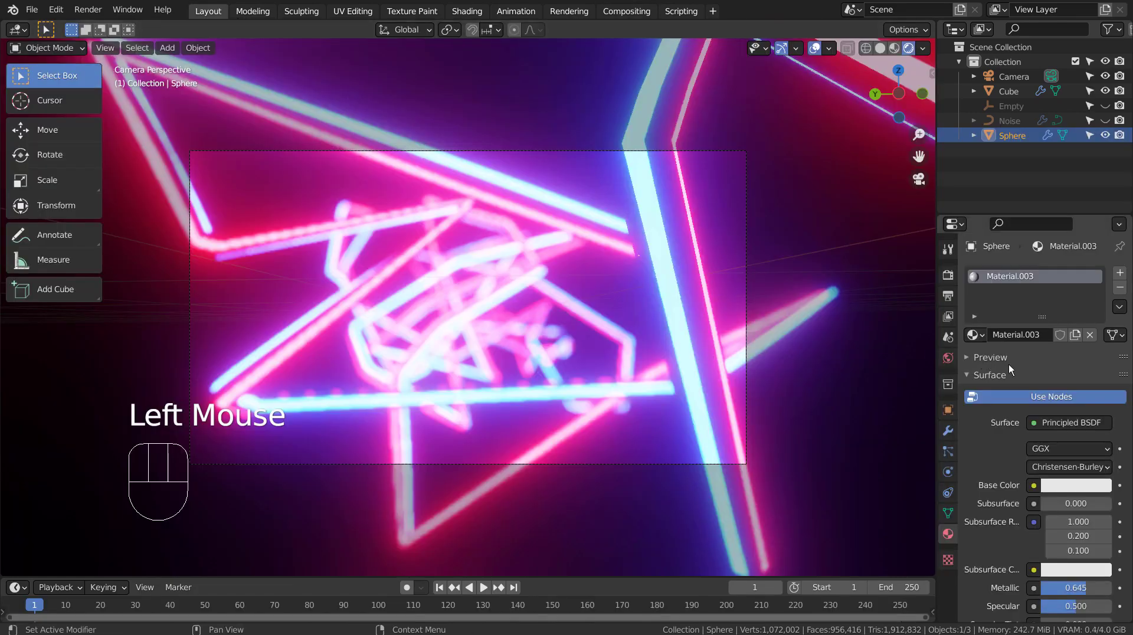
left_click(948, 278)
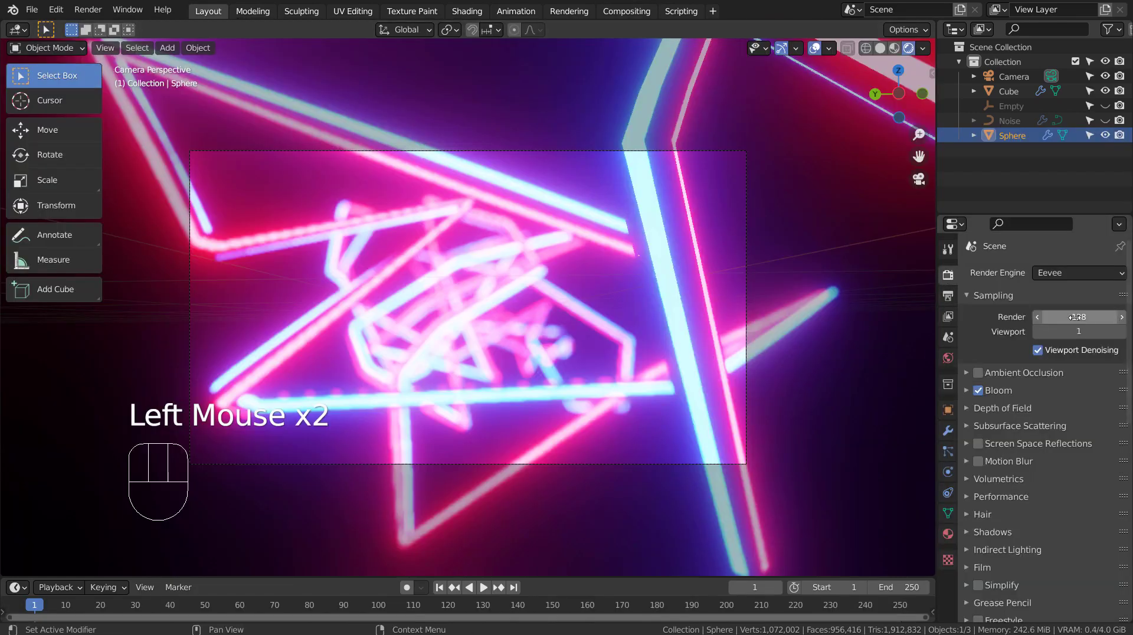